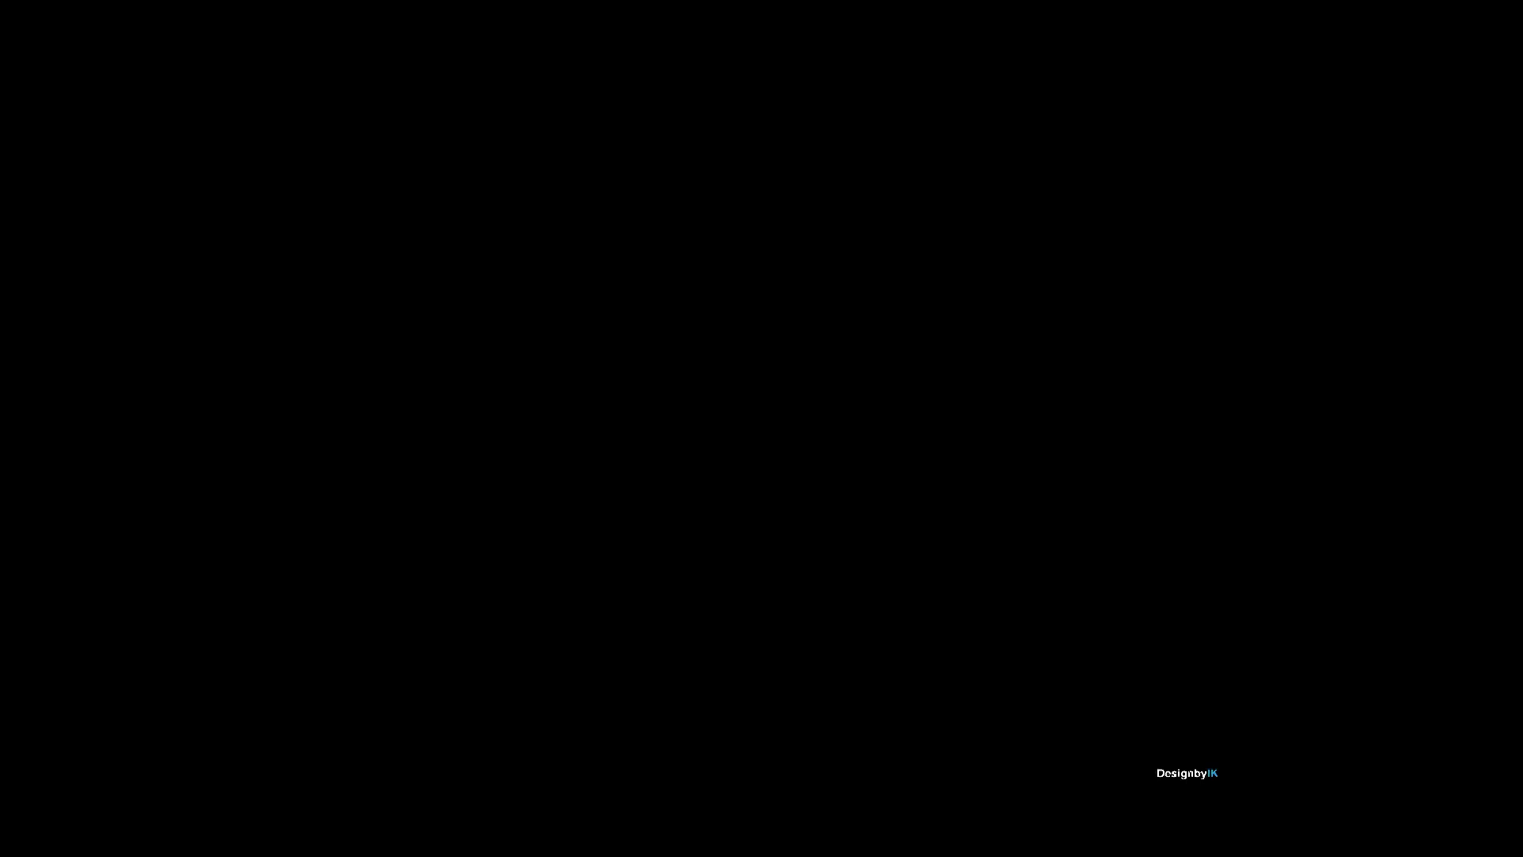
Step: Draw a tall thin rectangle below the reference image for the minaret shaft
drag(369, 156, 689, 495)
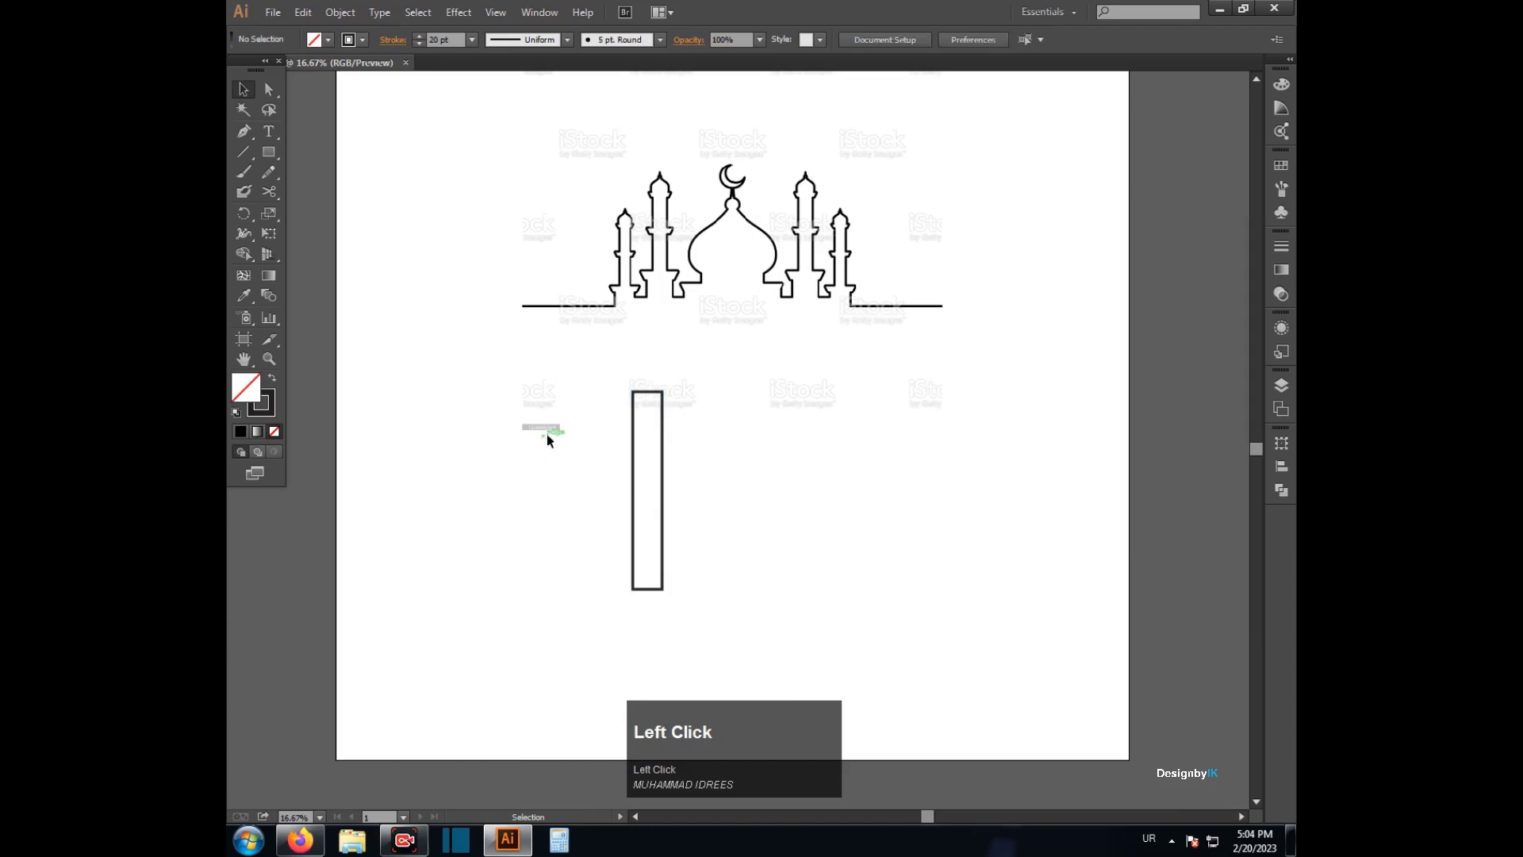
Step: Move the 20 pt shaft rectangle right so it sits centred beneath the dome
drag(722, 504, 263, 159)
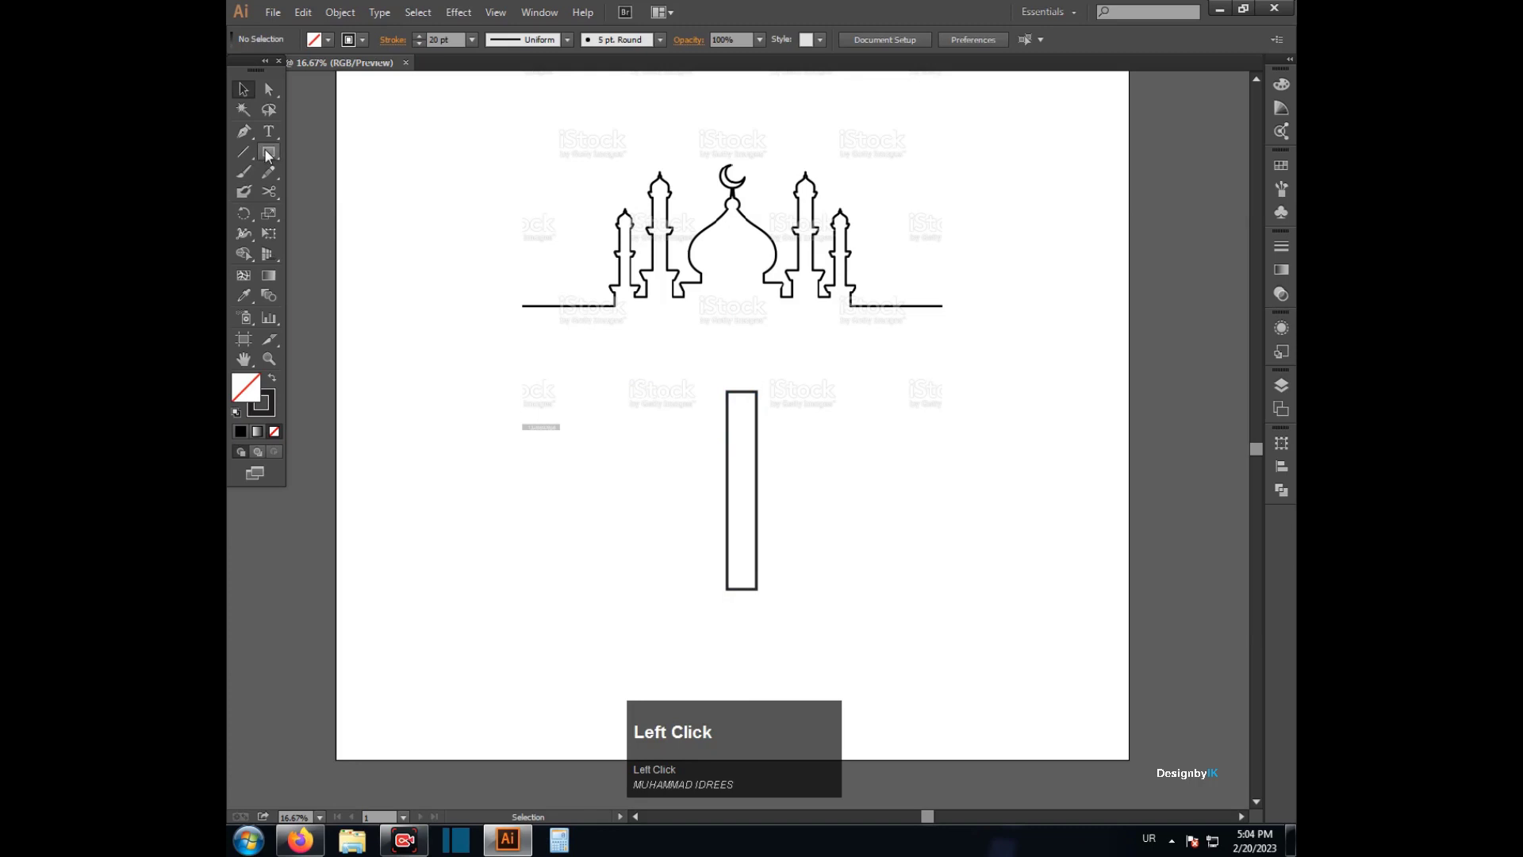
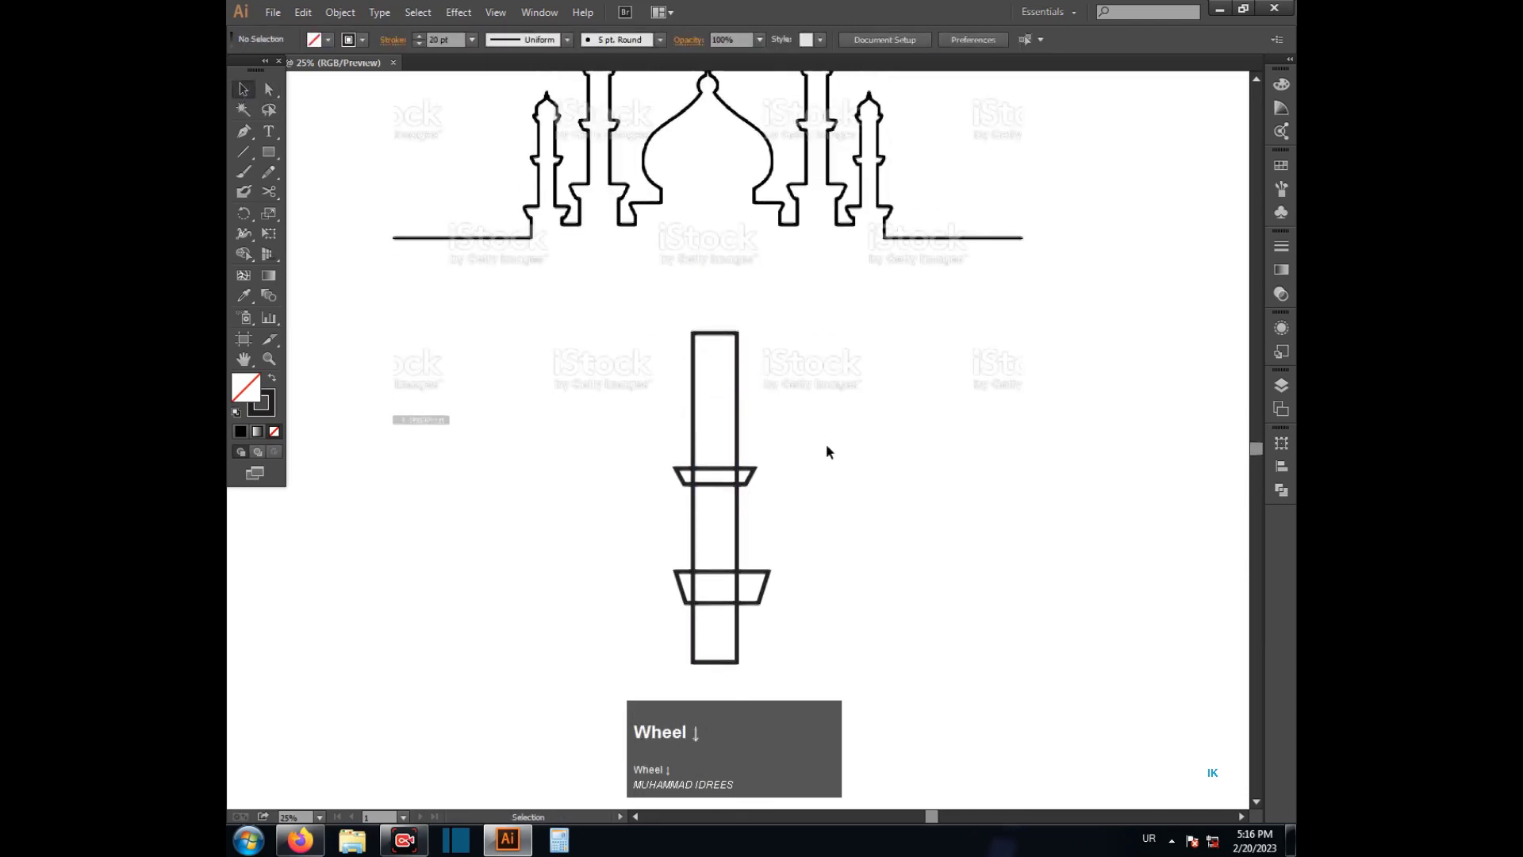
scroll(down, 3)
drag(759, 475, 782, 370)
drag(782, 371, 695, 453)
drag(695, 453, 744, 577)
right_click(744, 576)
drag(800, 413, 277, 159)
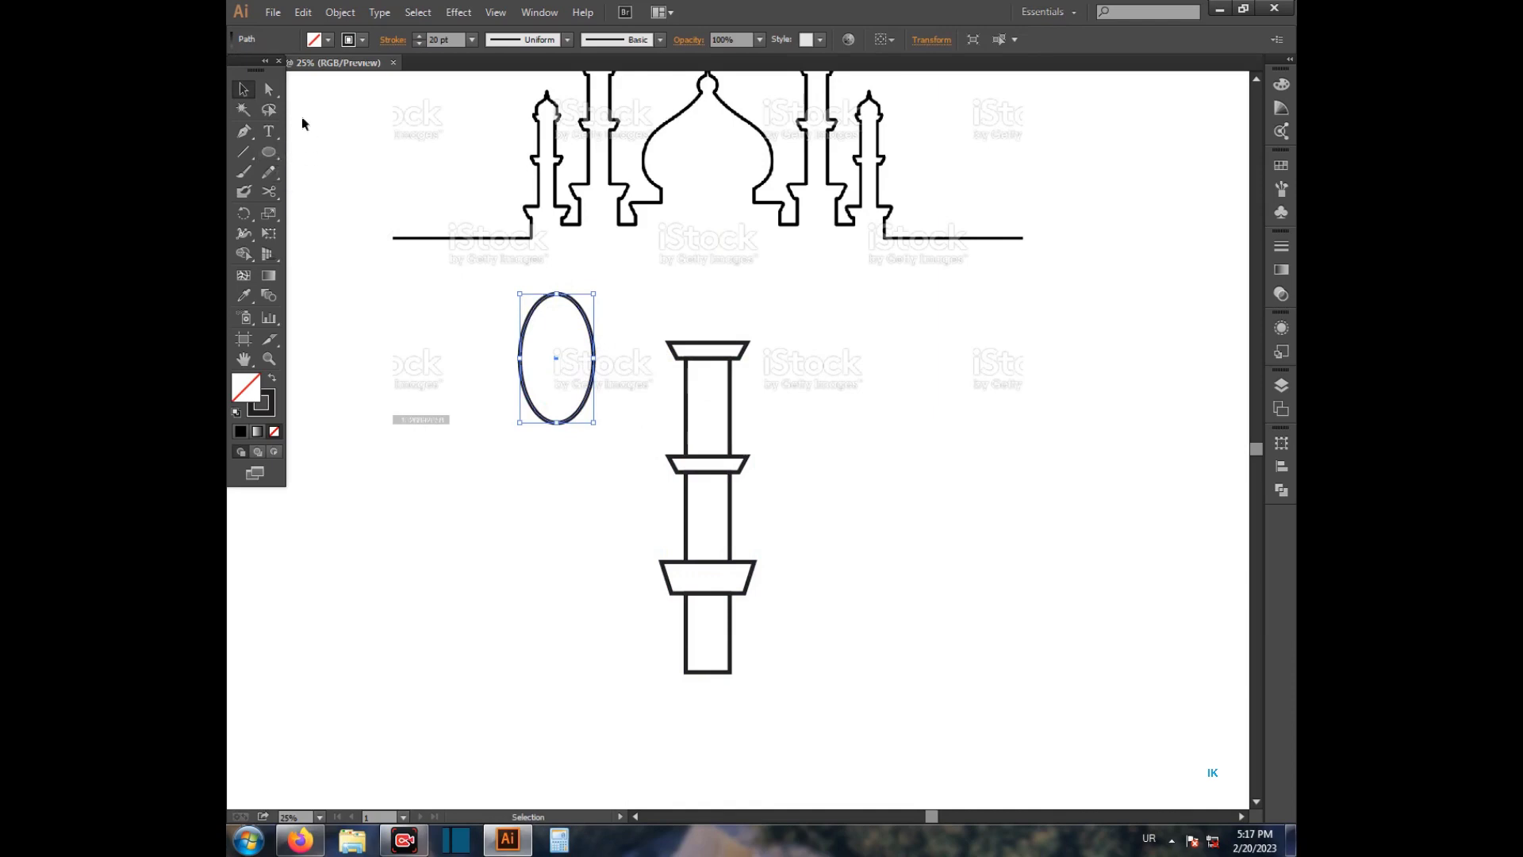
Step: Convert the oval's top anchor to a corner point, forming a pointed teardrop tip
click(276, 101)
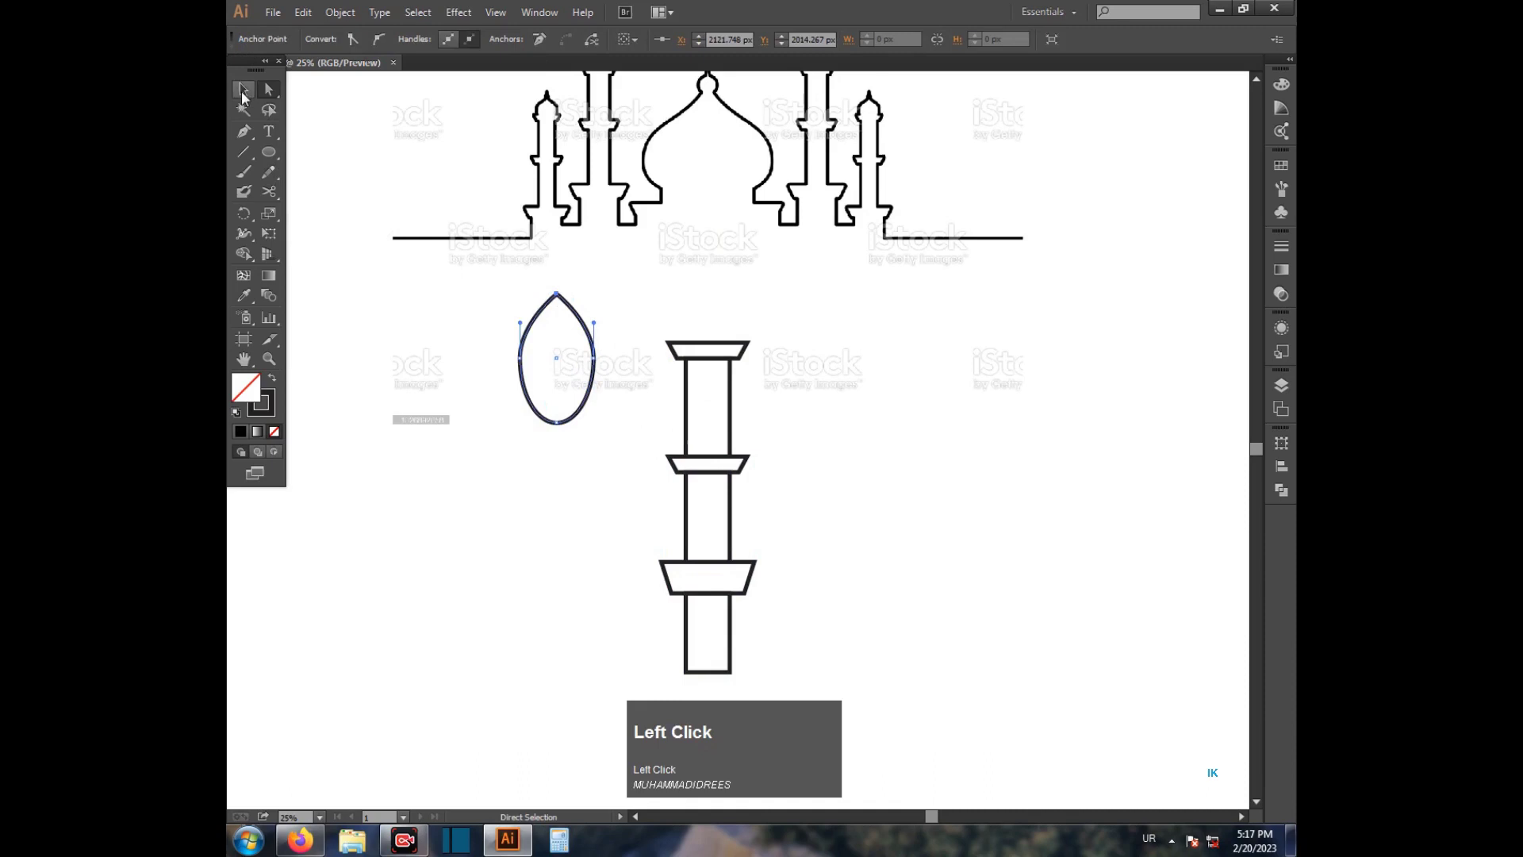
drag(246, 102, 481, 309)
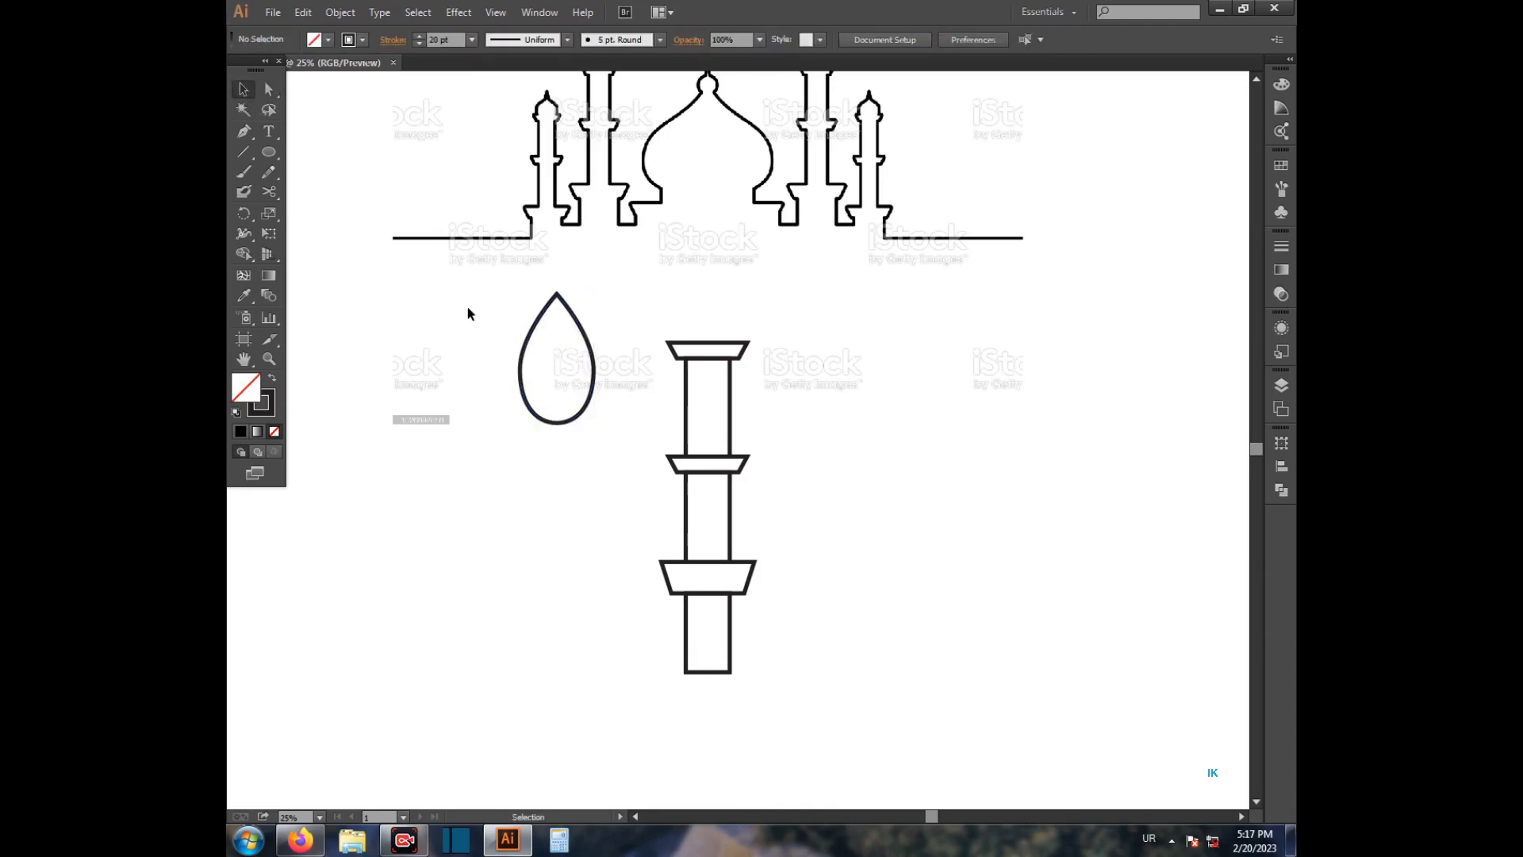
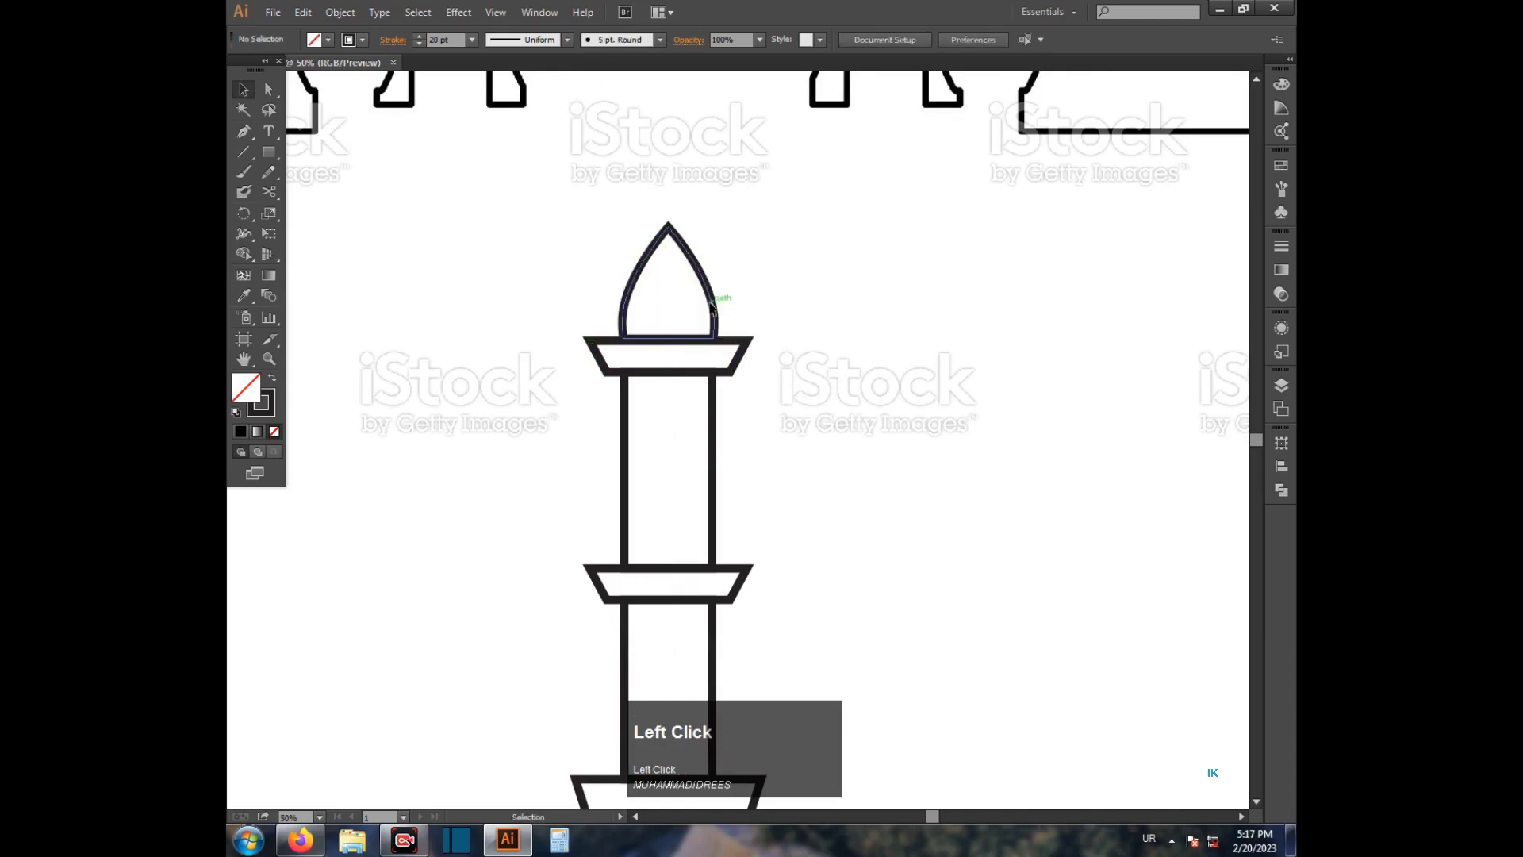
Step: Select all minaret parts and bring up the Align options to centre them
key(Down)
click(876, 297)
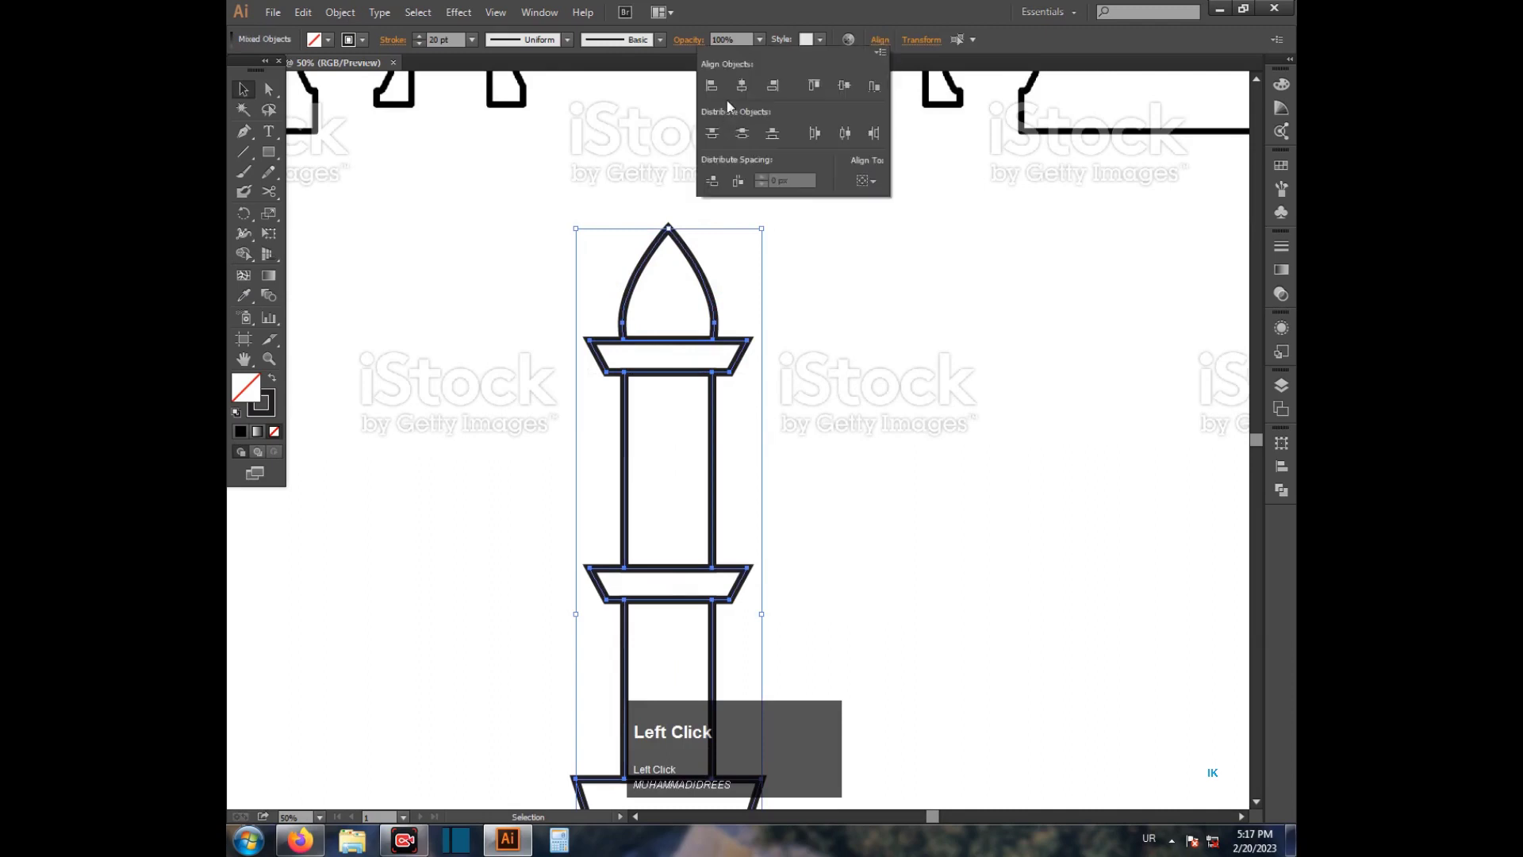
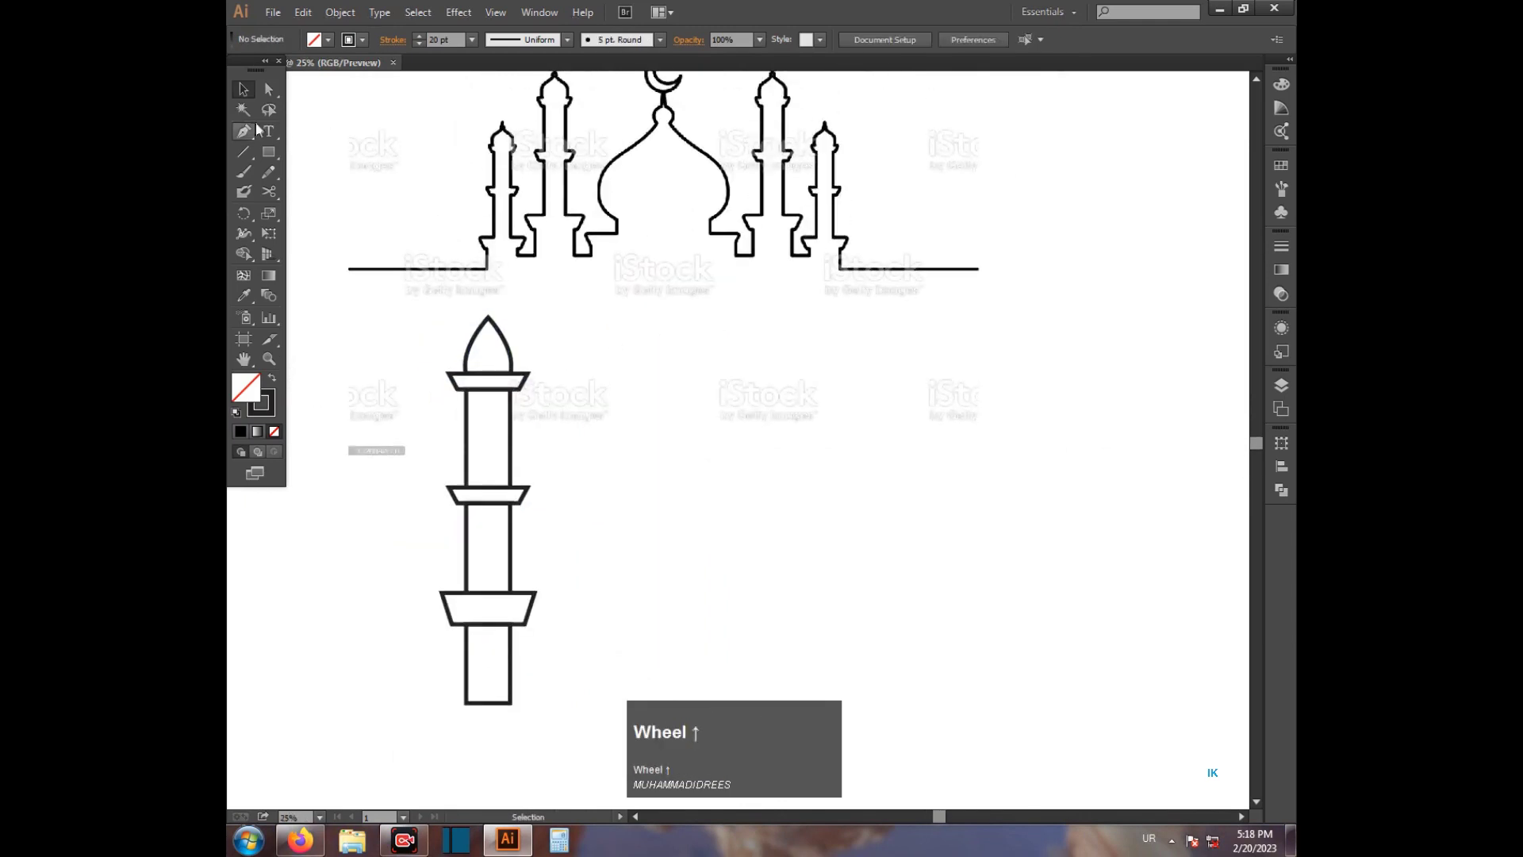
Step: Switch to the Pen Tool and scroll down to start tracing the onion dome
click(270, 150)
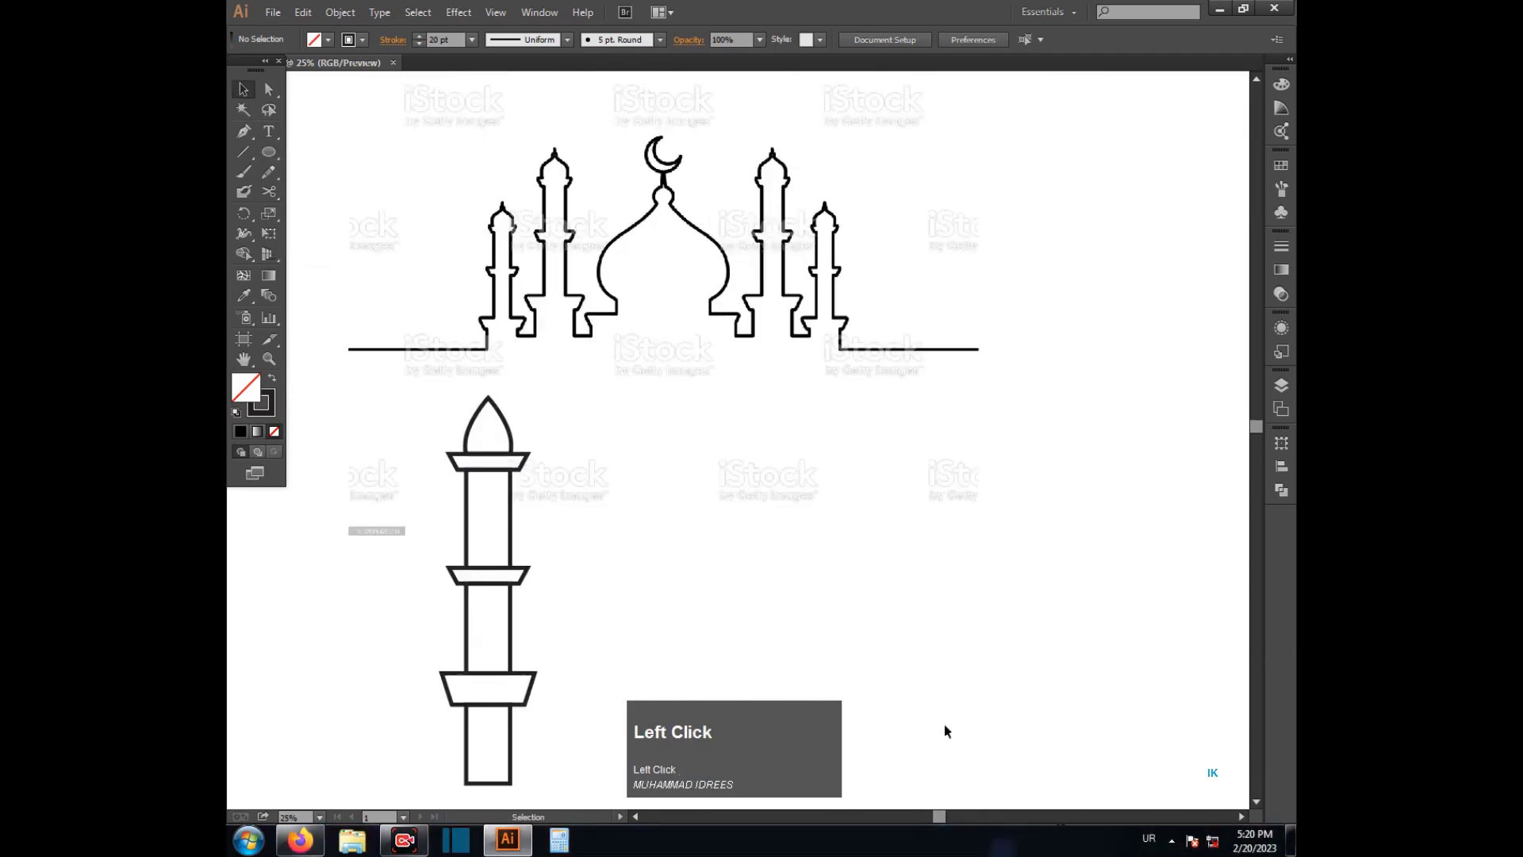
scroll(down, 3)
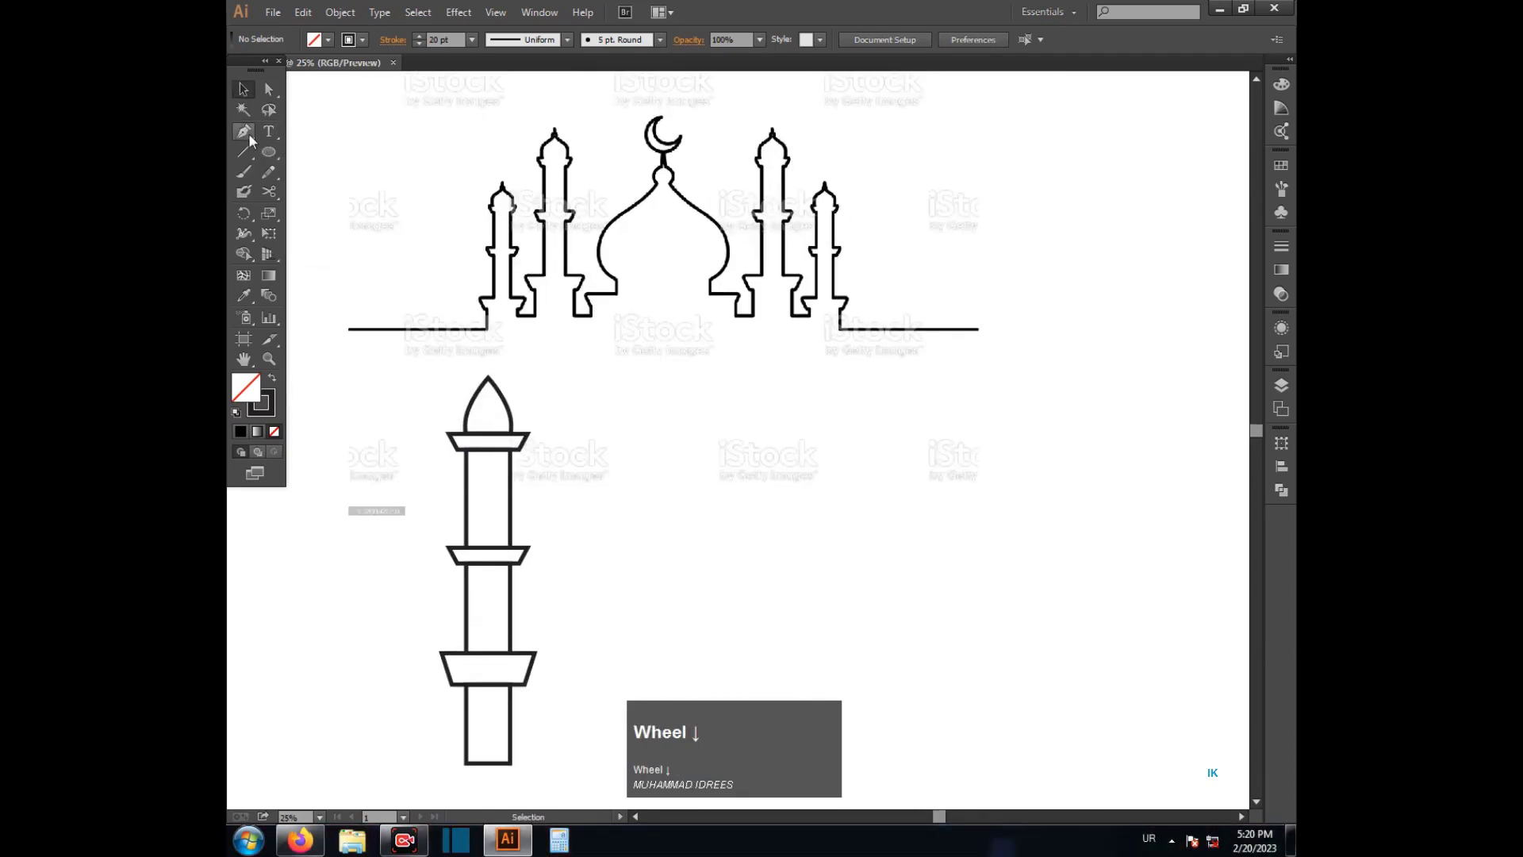
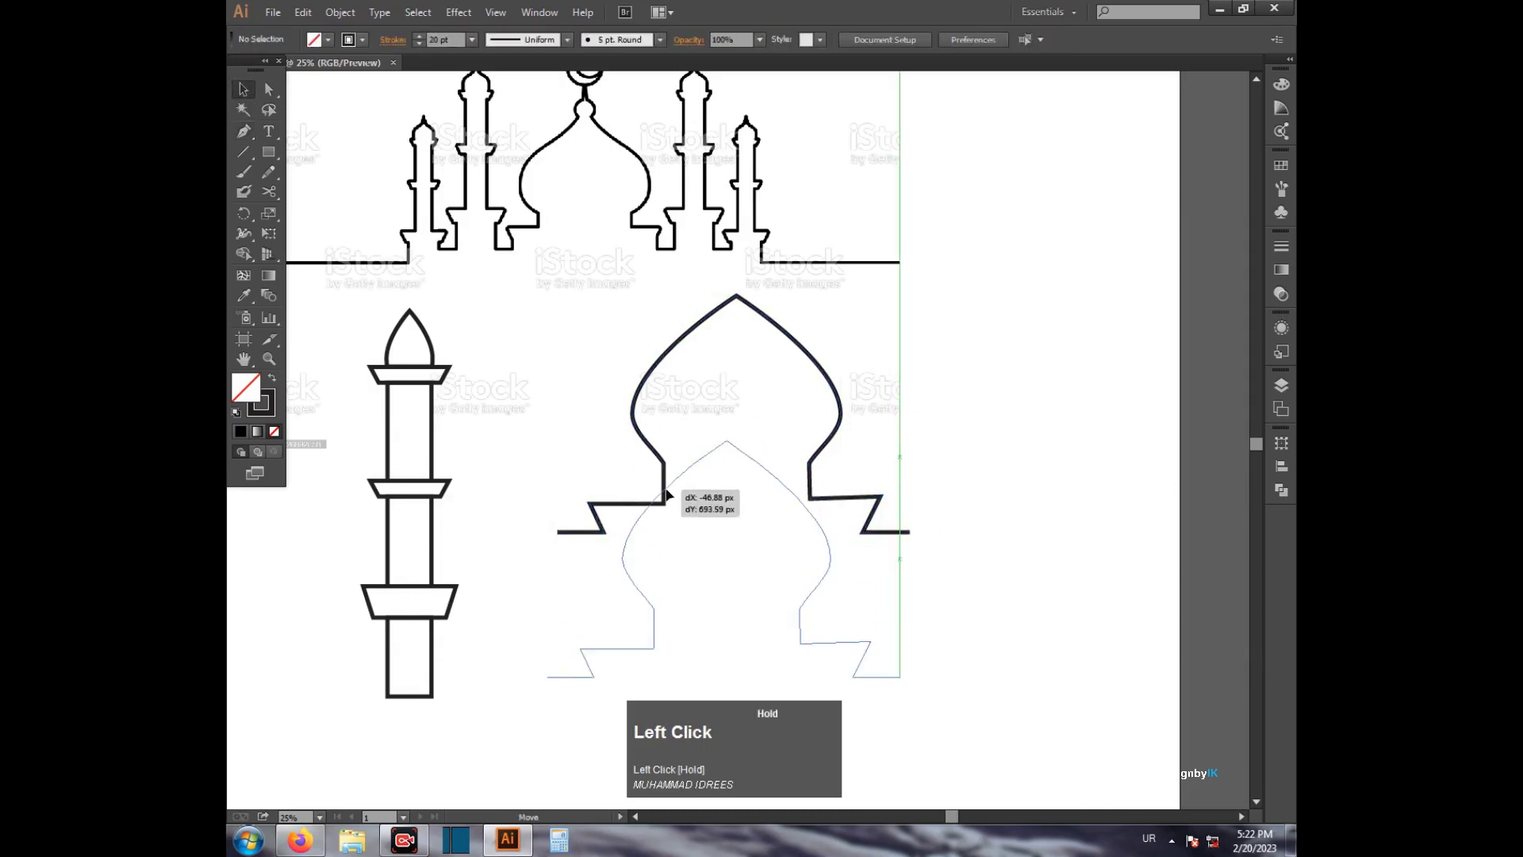
Step: Scroll the artboard to position the dome area for drawing the crescent circles
scroll(down, 3)
scroll(up, 3)
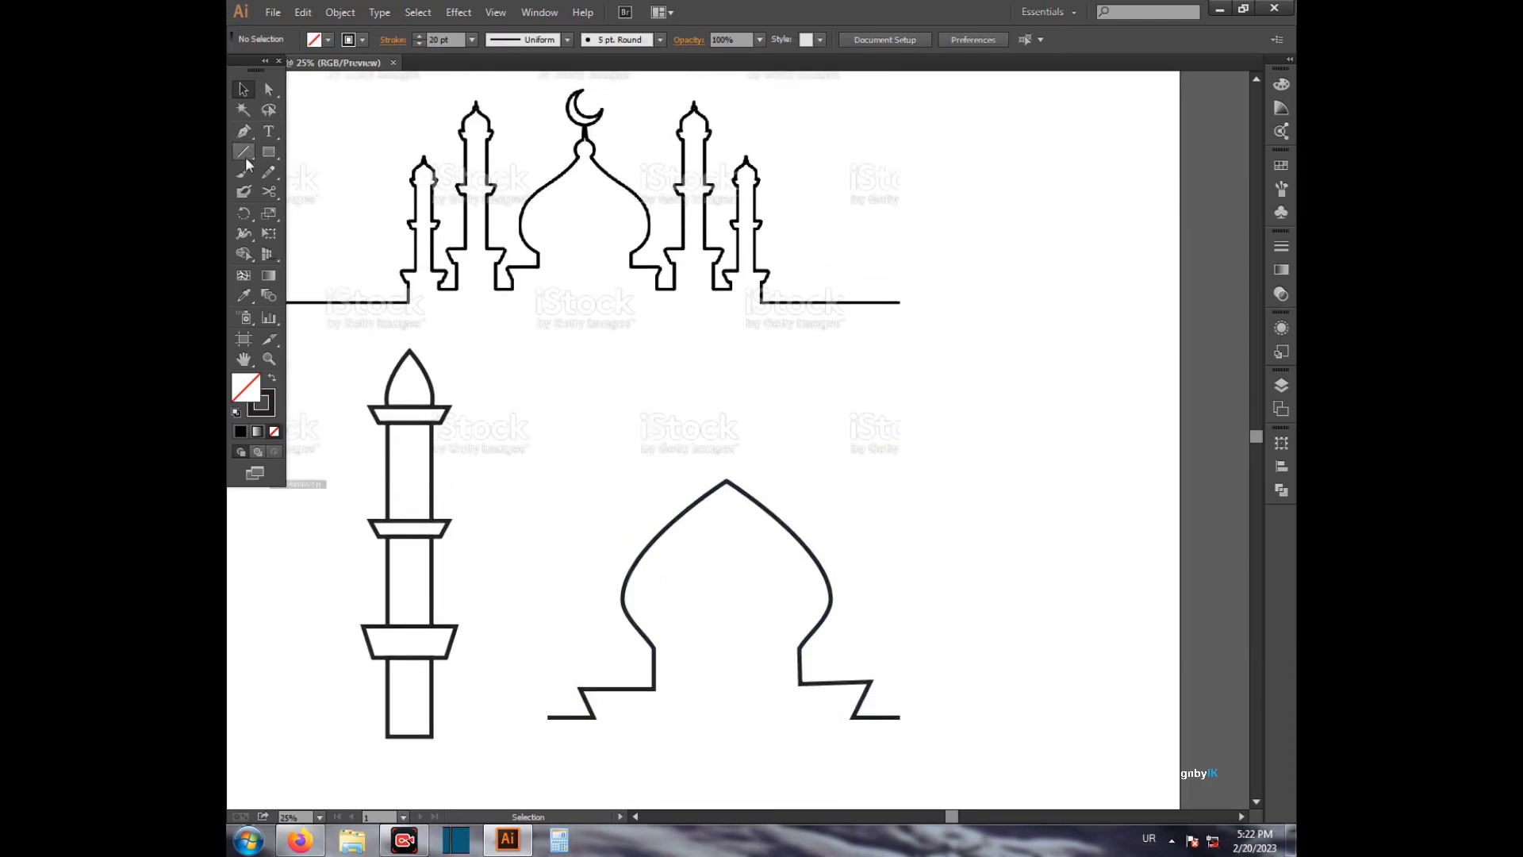
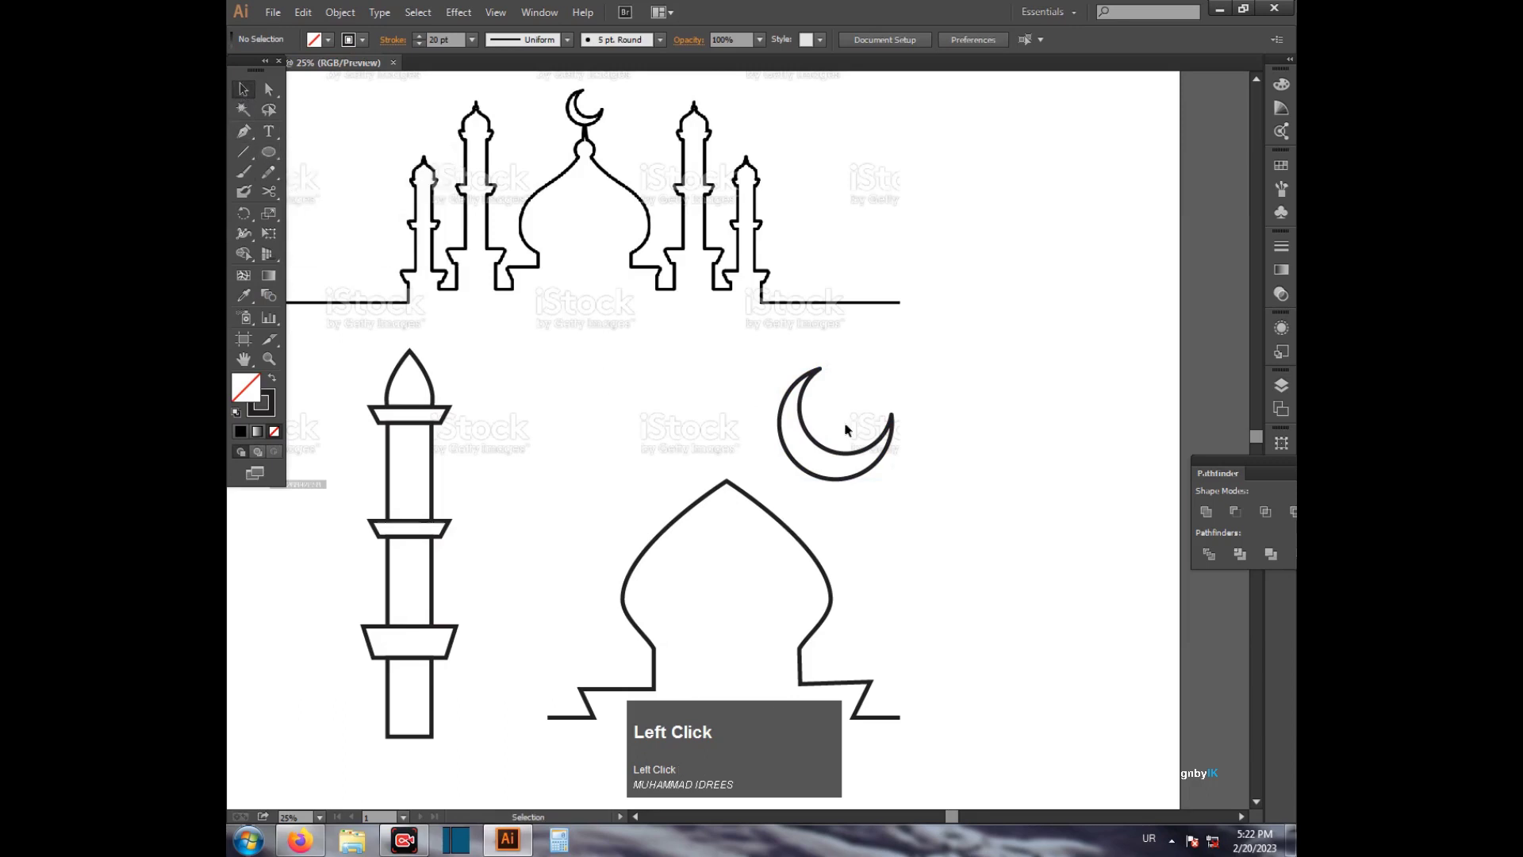
Step: Move the crescent onto the dome tip and adjust it via the context menu
drag(813, 438, 814, 406)
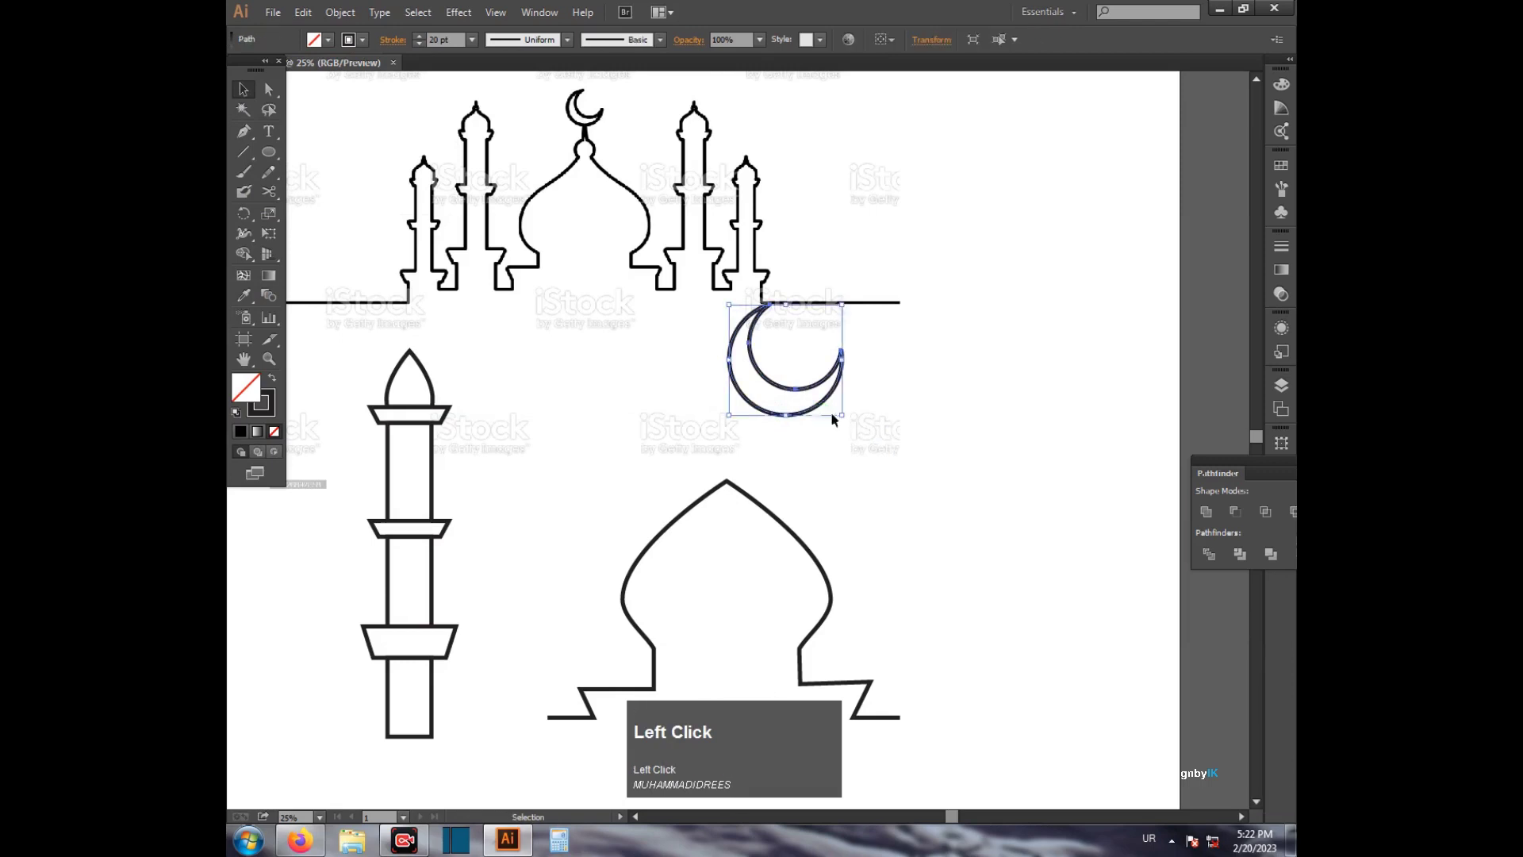
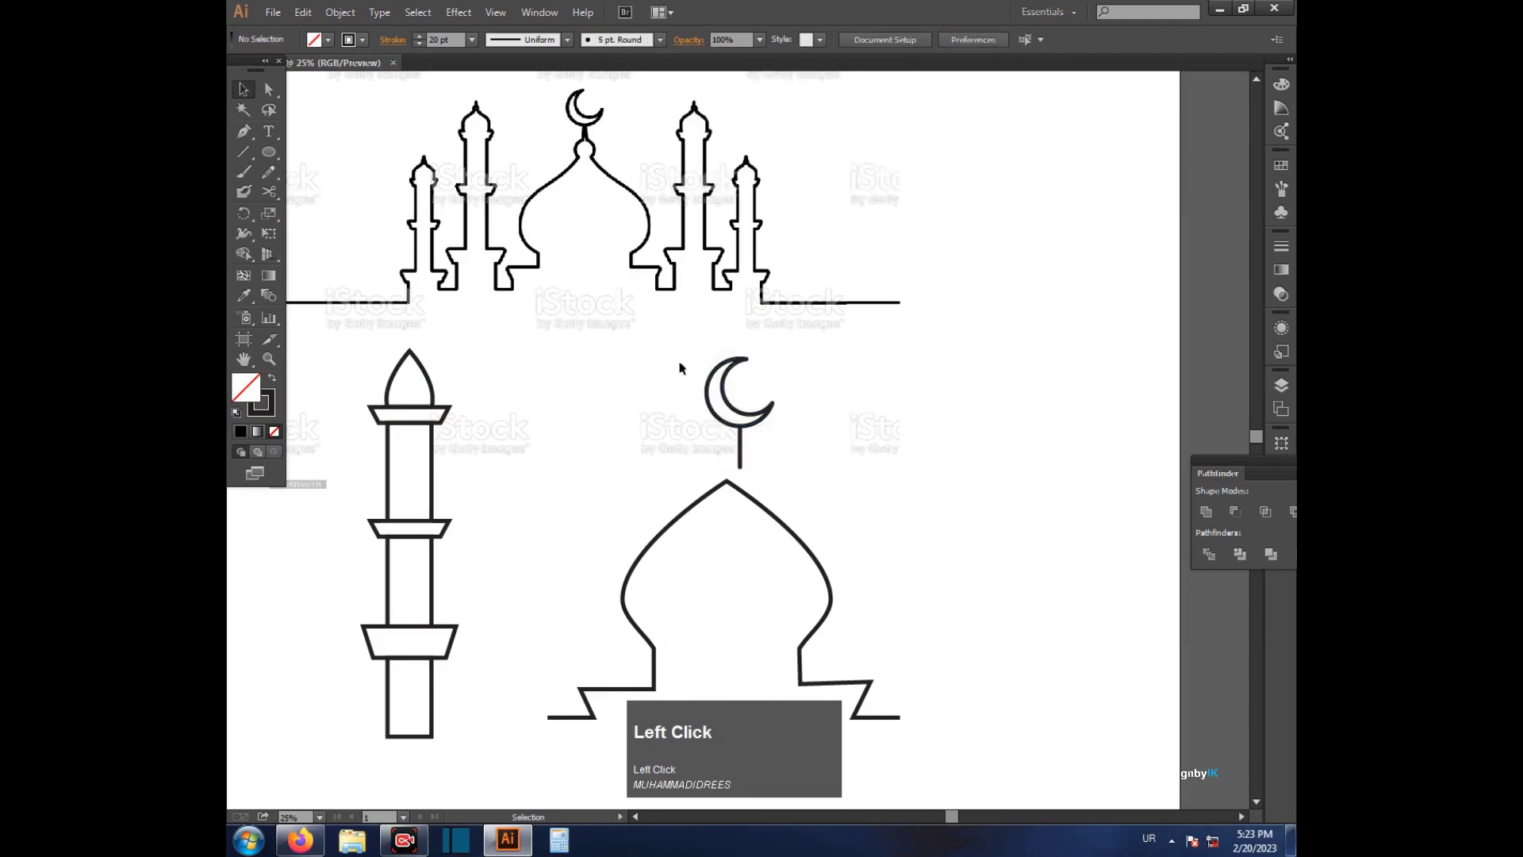
right_click(747, 441)
click(803, 519)
scroll(down, 3)
scroll(down, 3)
Step: Nudge the crescent and stem into place and zoom in to check the fit
click(740, 426)
scroll(up, 3)
drag(810, 446, 725, 430)
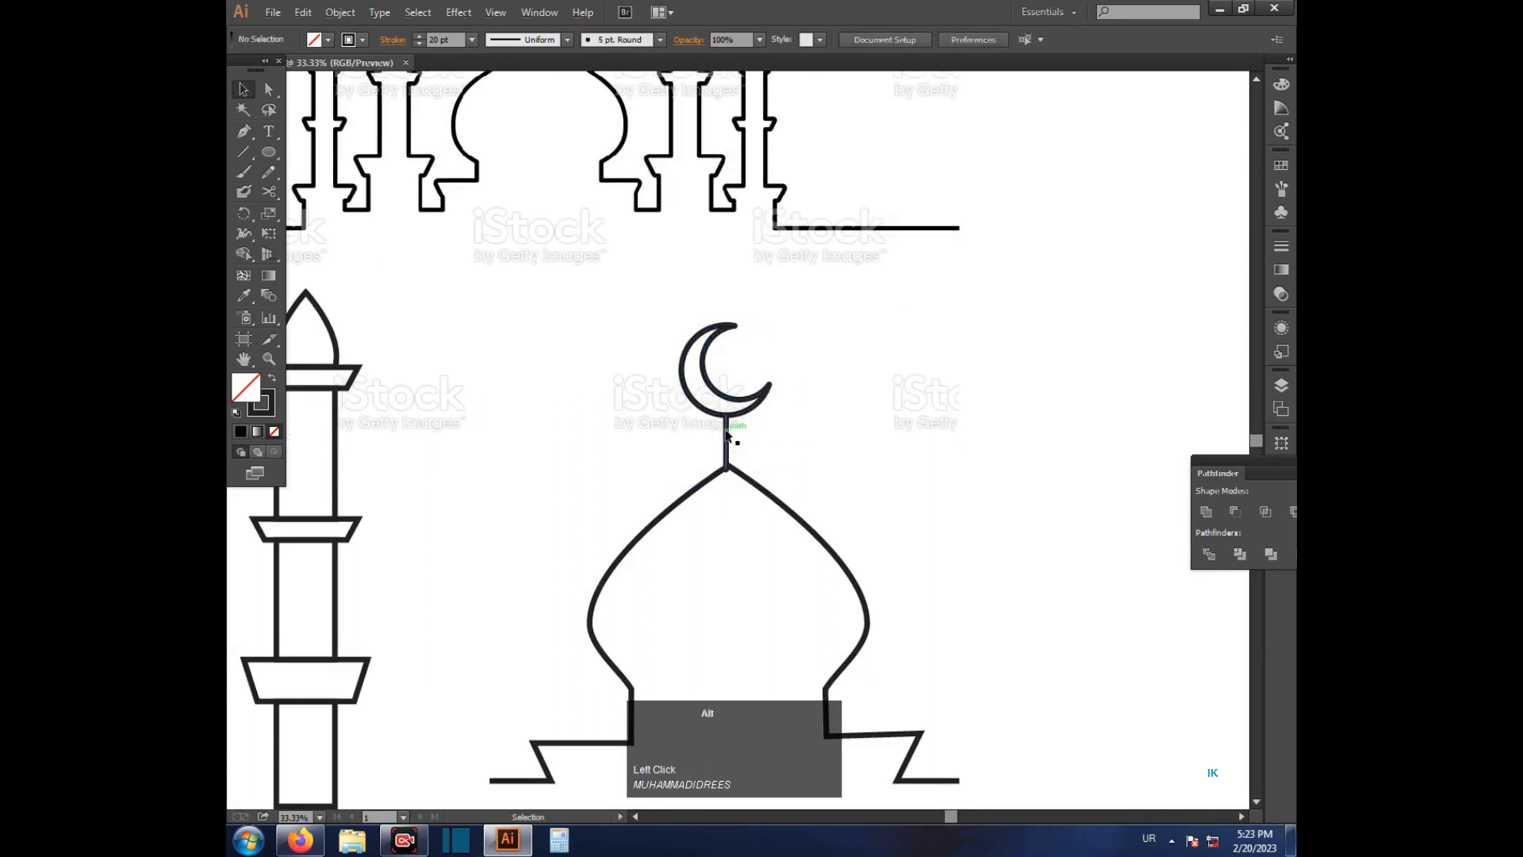
scroll(up, 3)
drag(735, 446, 865, 459)
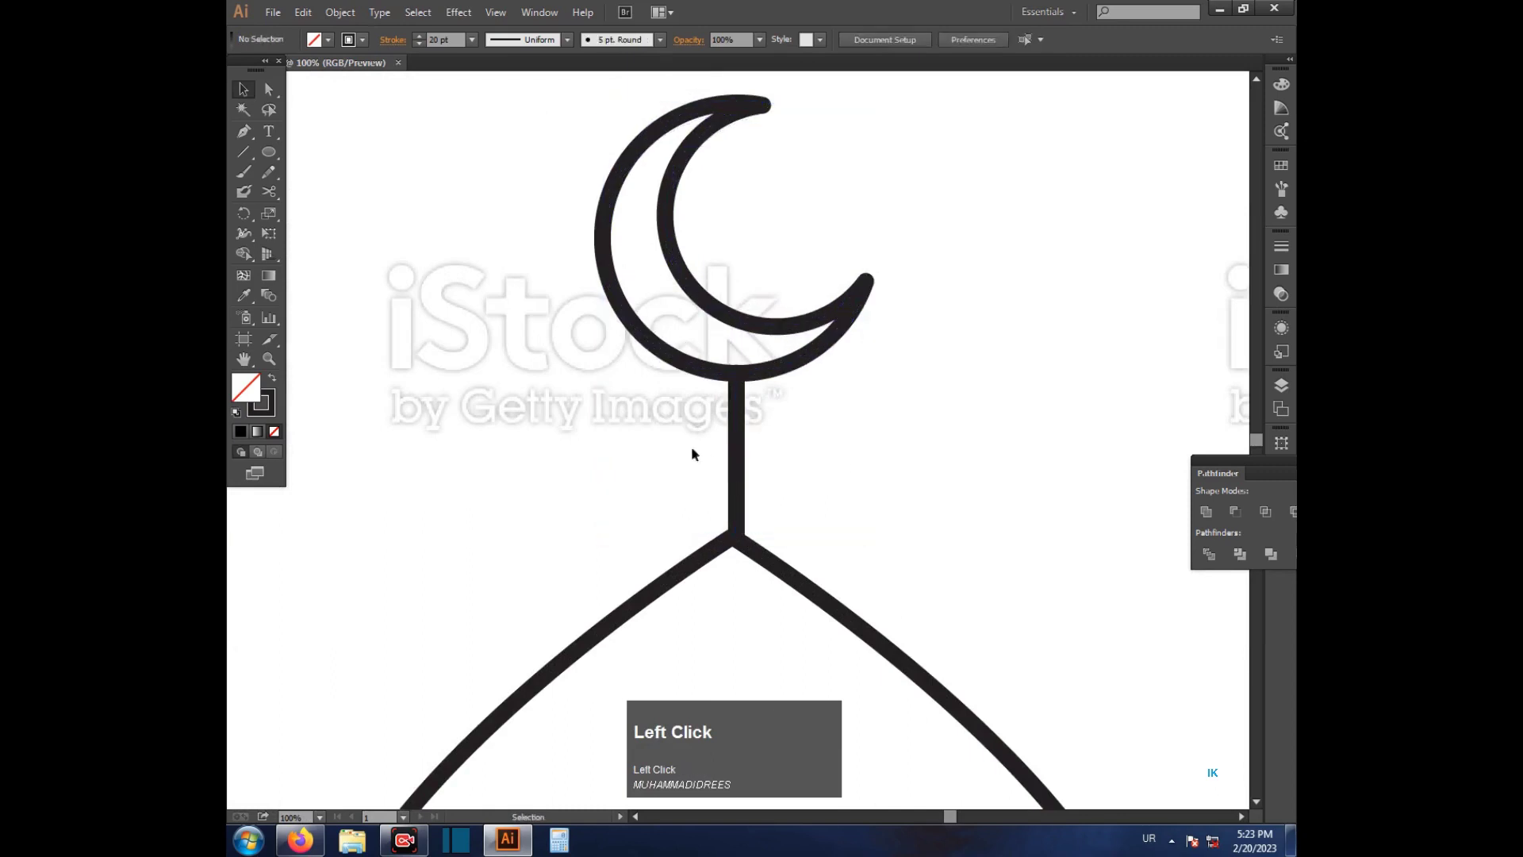
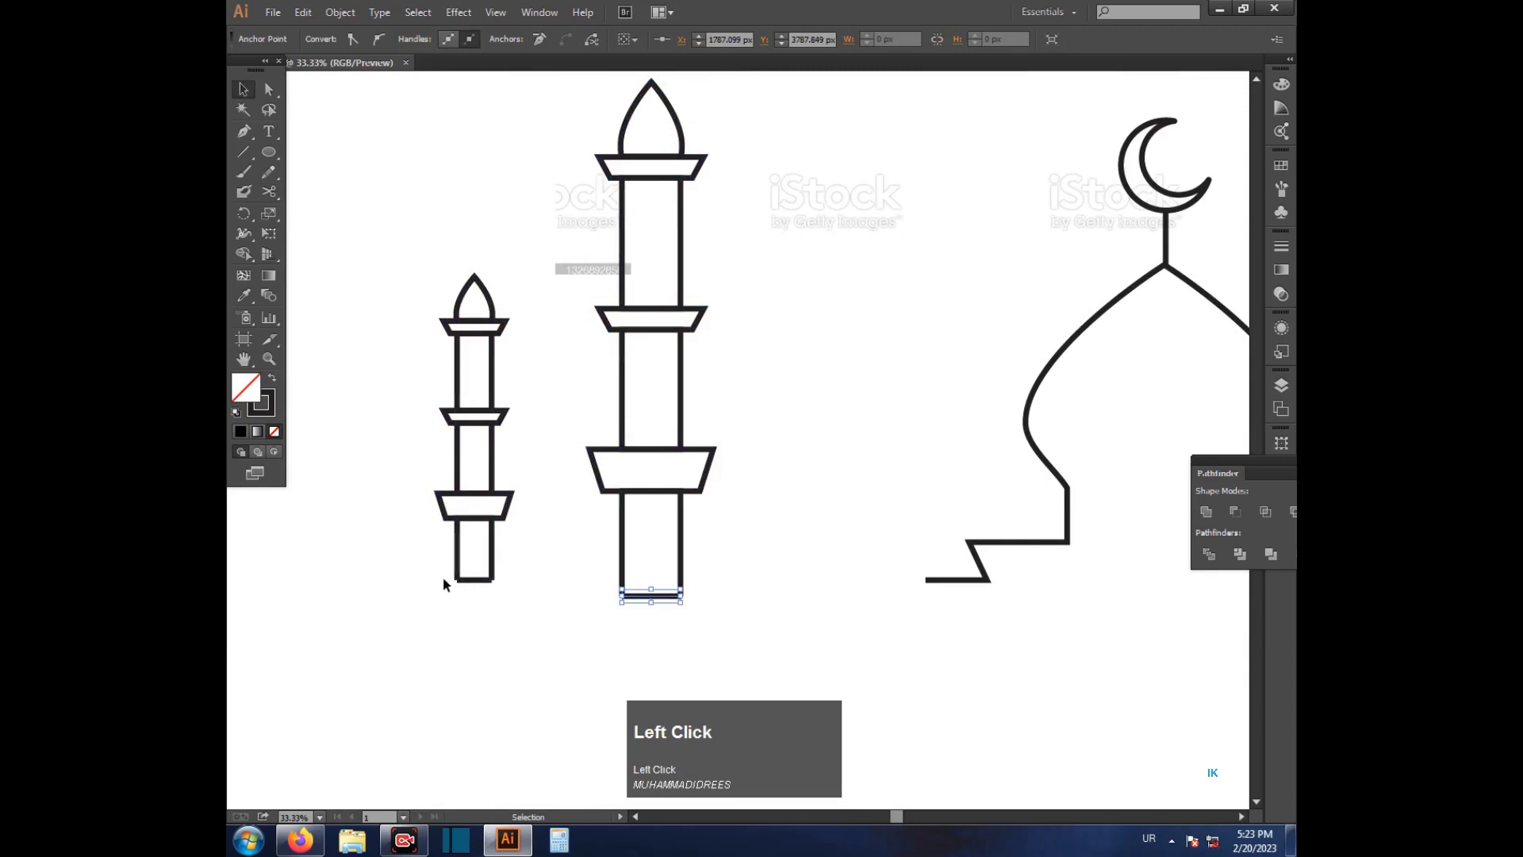
Step: Move the small minaret toward the tall one, undoing a stray drag
drag(480, 610, 545, 584)
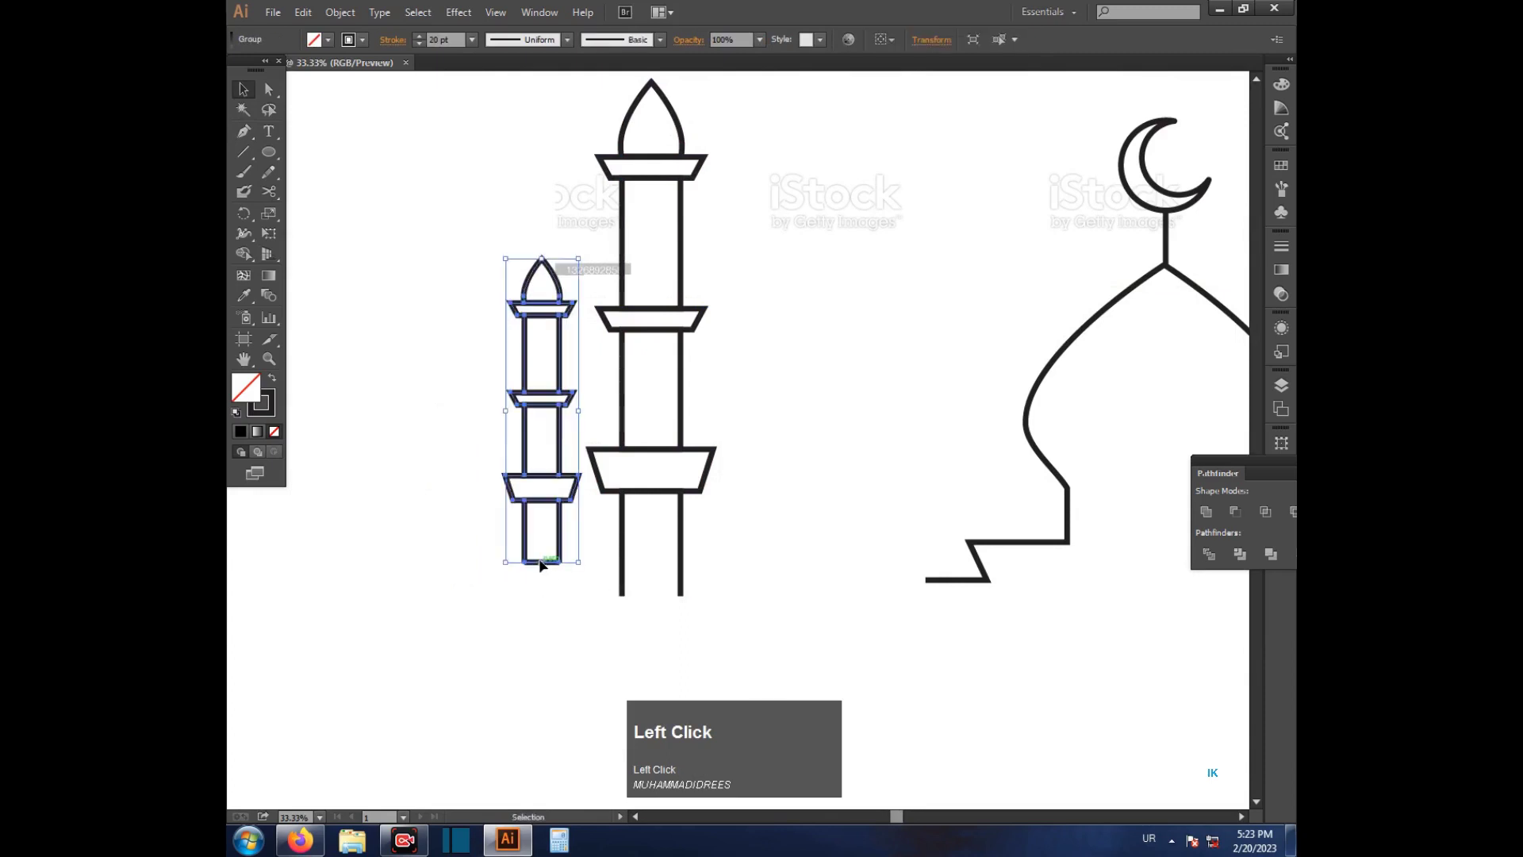
right_click(549, 555)
drag(605, 659, 478, 504)
key(ctrl+z)
Step: Ungroup the tall minaret, then select the left minaret pair and bring up its context menu
click(509, 265)
right_click(545, 429)
click(594, 511)
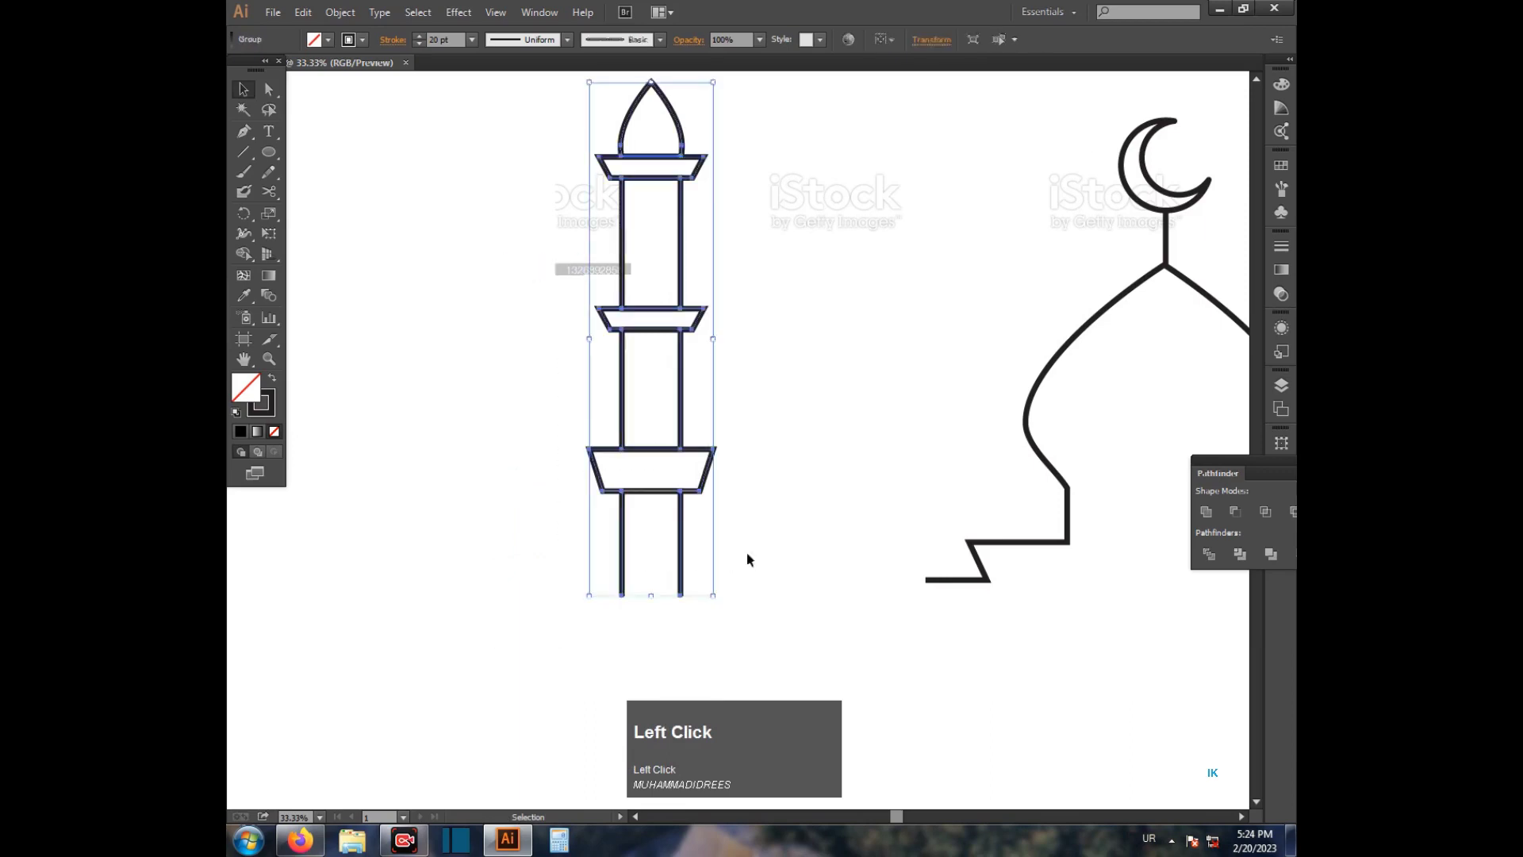
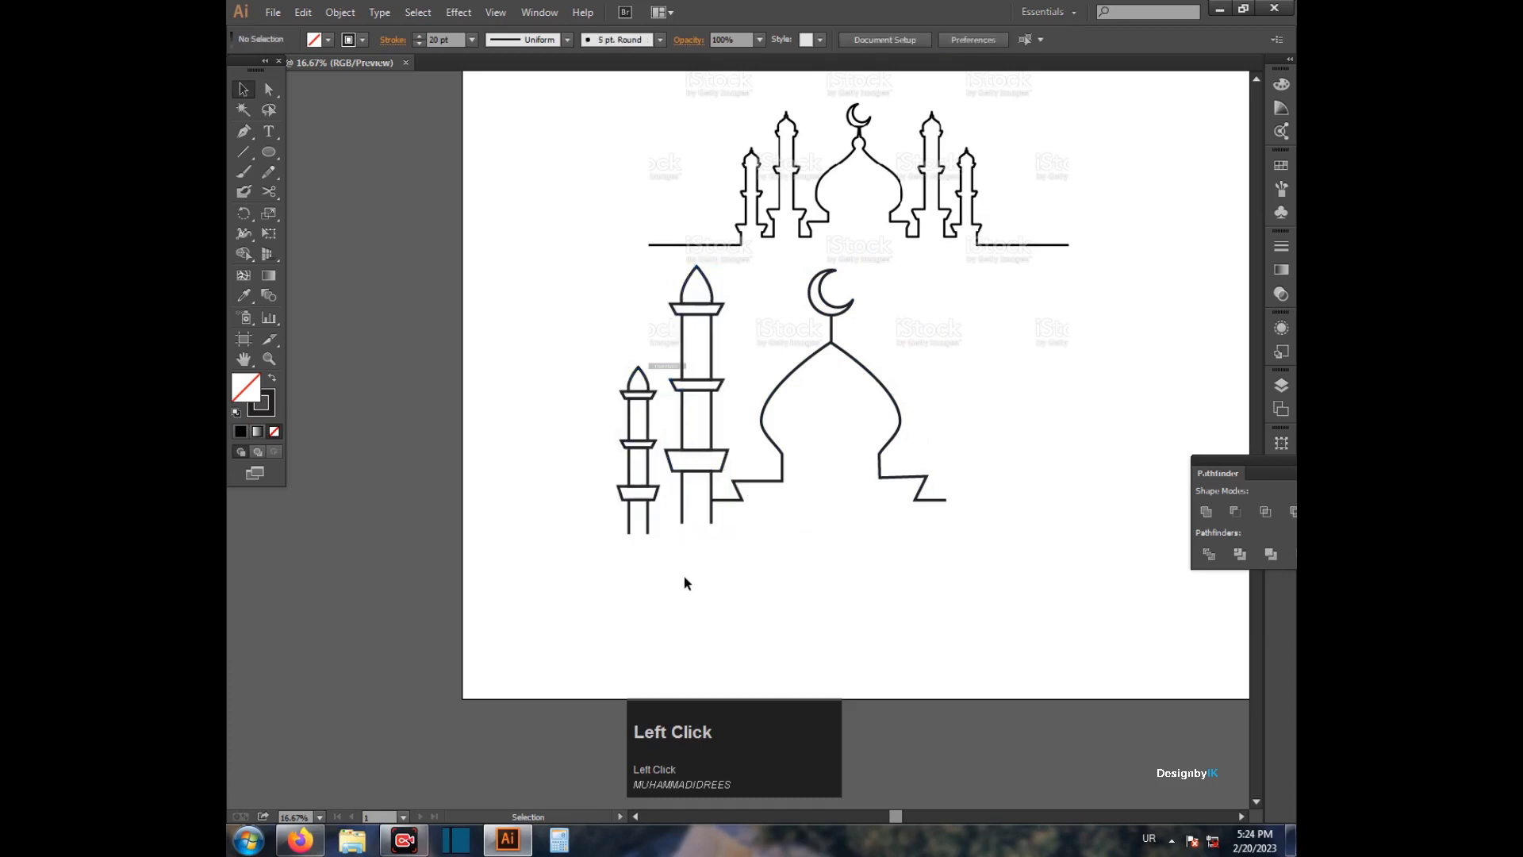
scroll(up, 3)
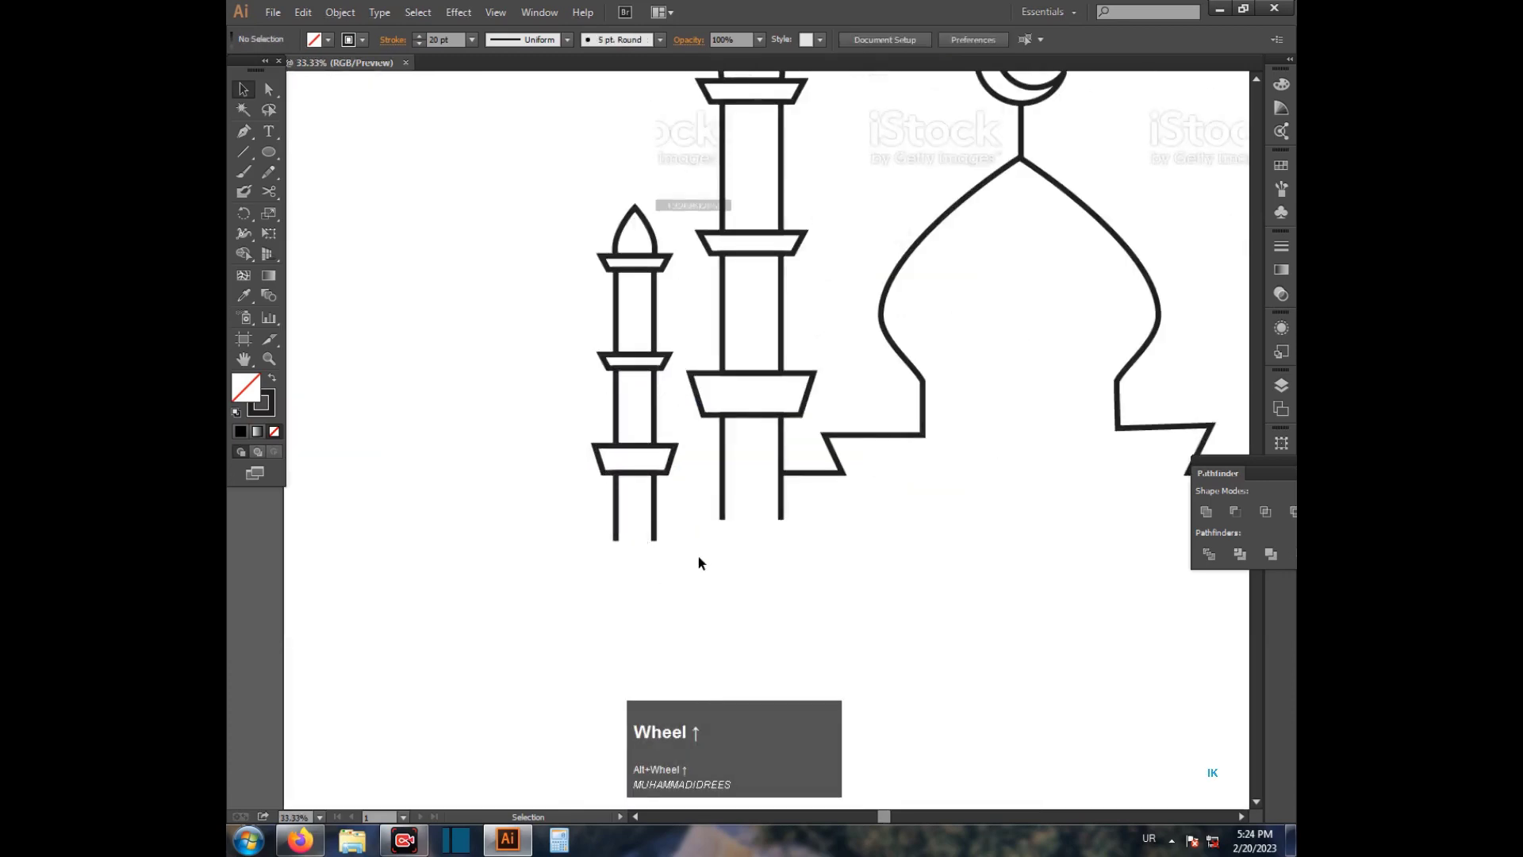
scroll(down, 3)
scroll(down, 3)
click(661, 418)
right_click(754, 428)
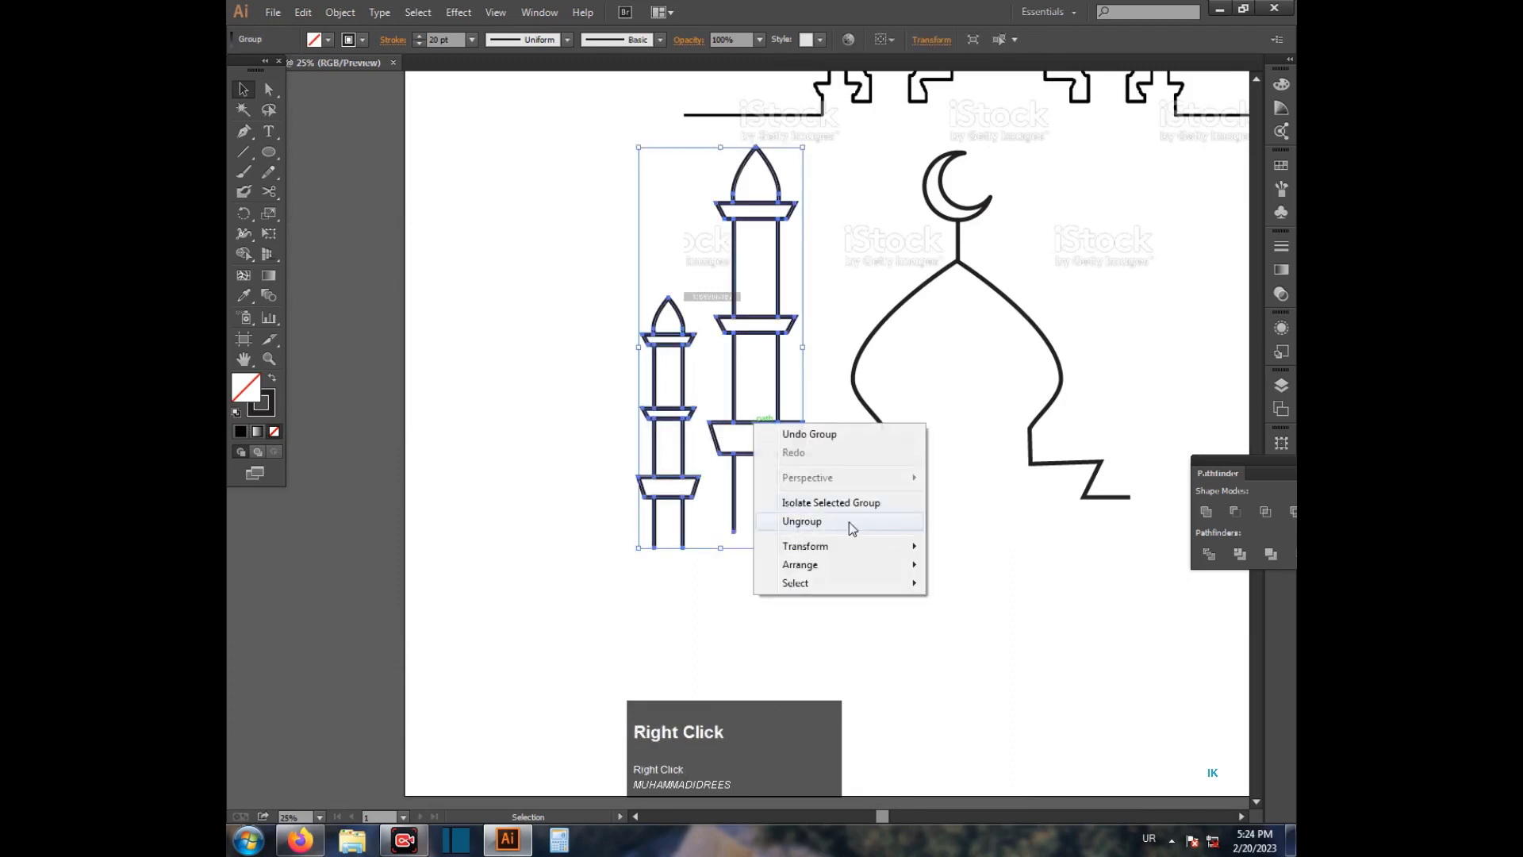
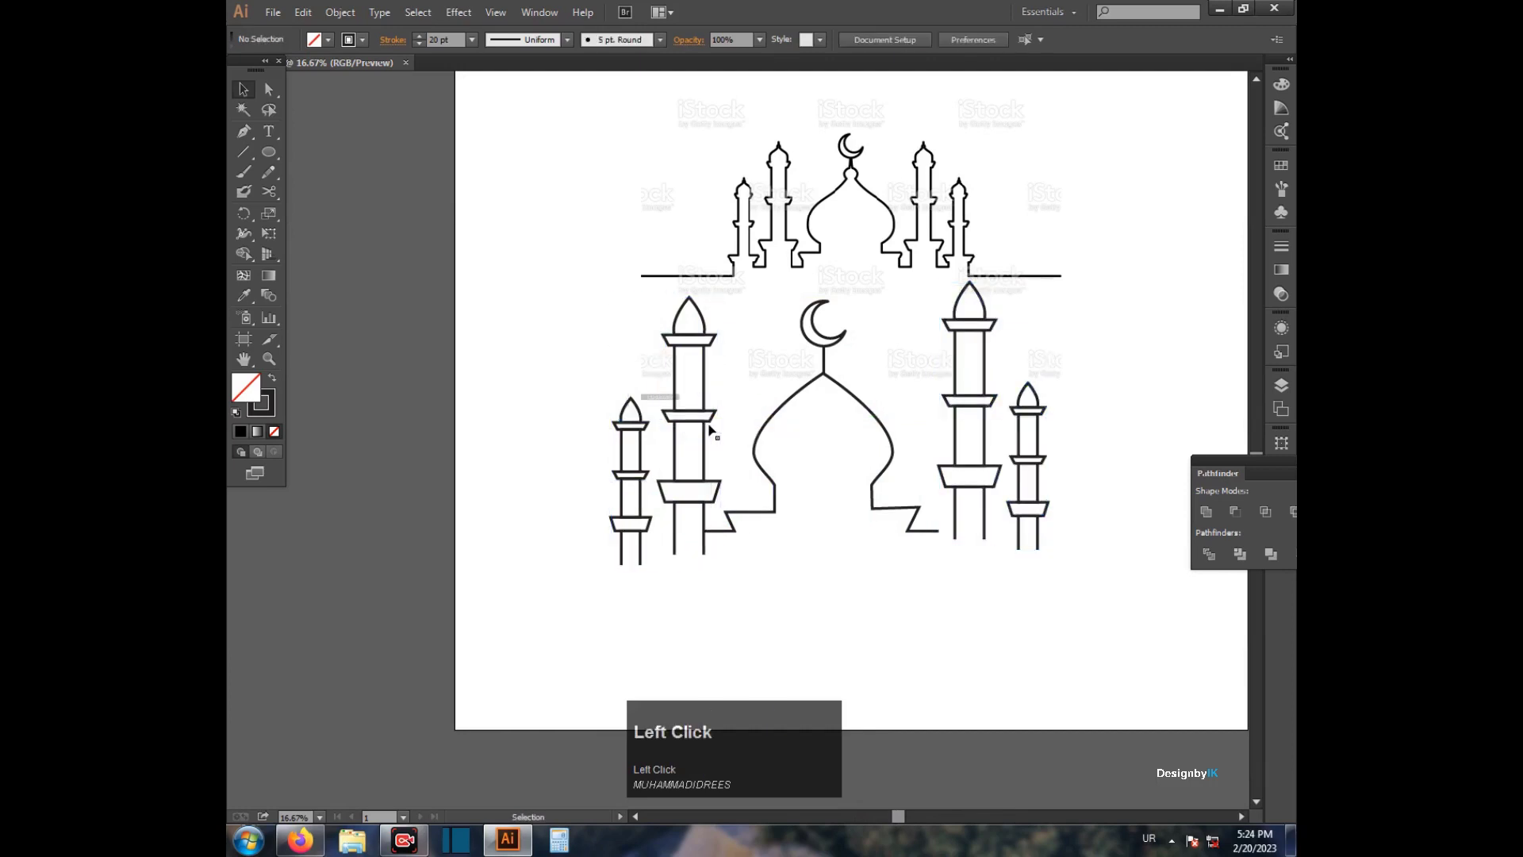
Step: Bottom-align the dome and four minarets, then group them together
click(708, 507)
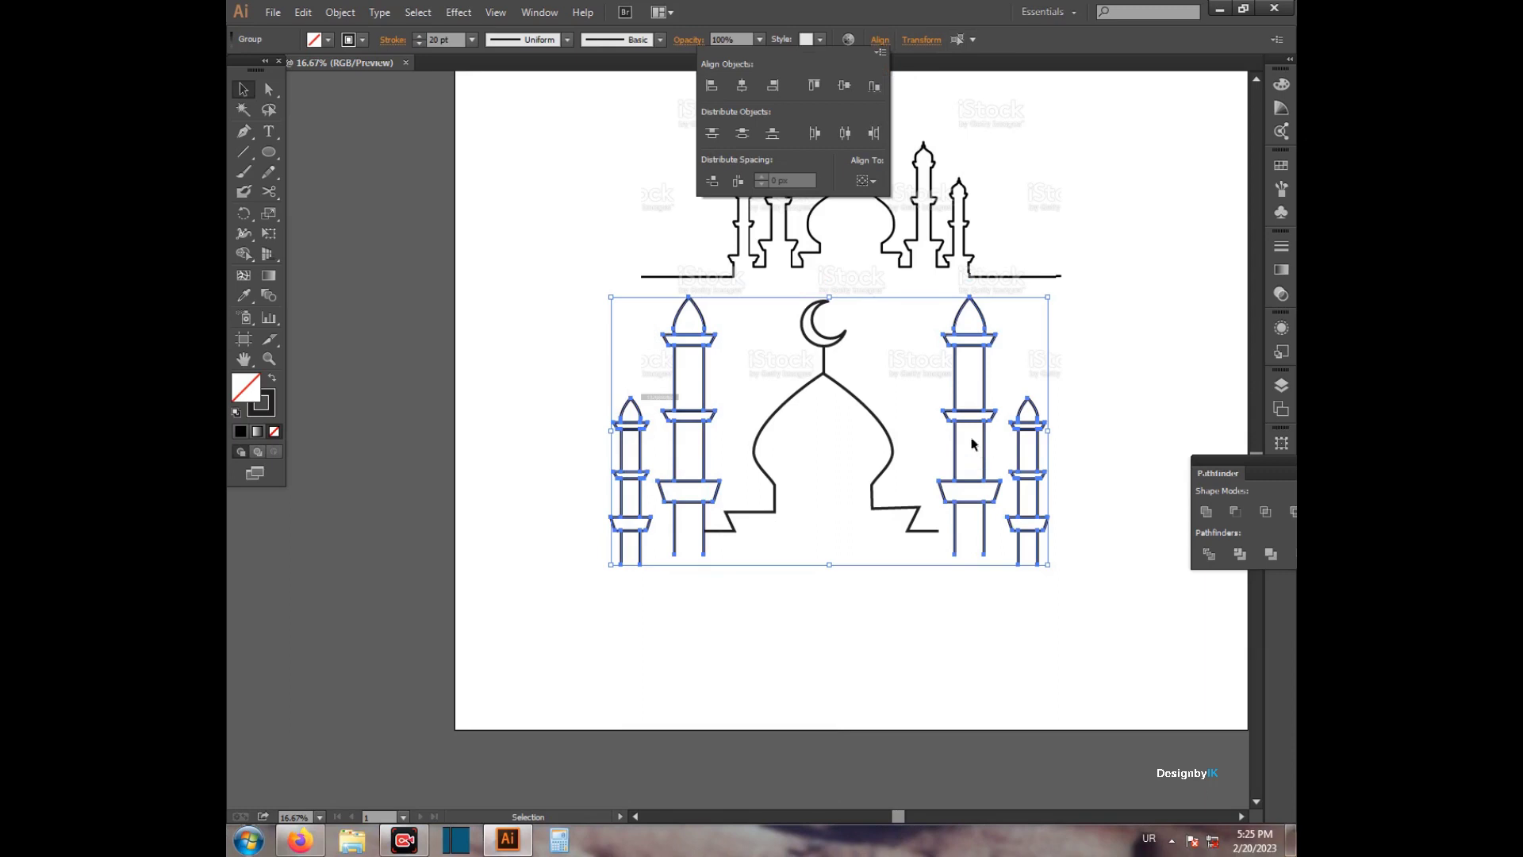
right_click(961, 410)
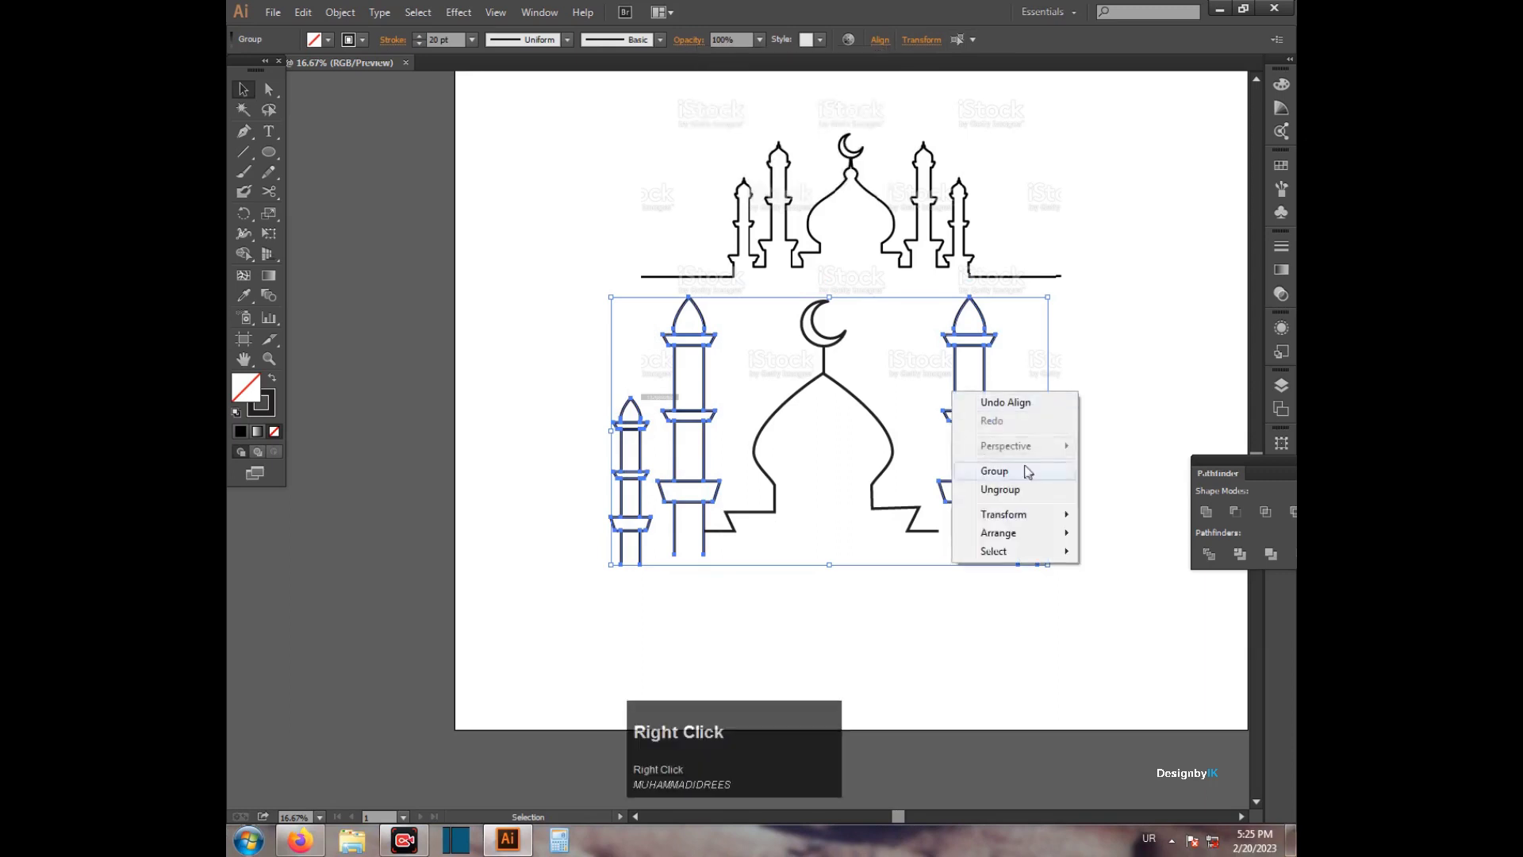
click(1119, 381)
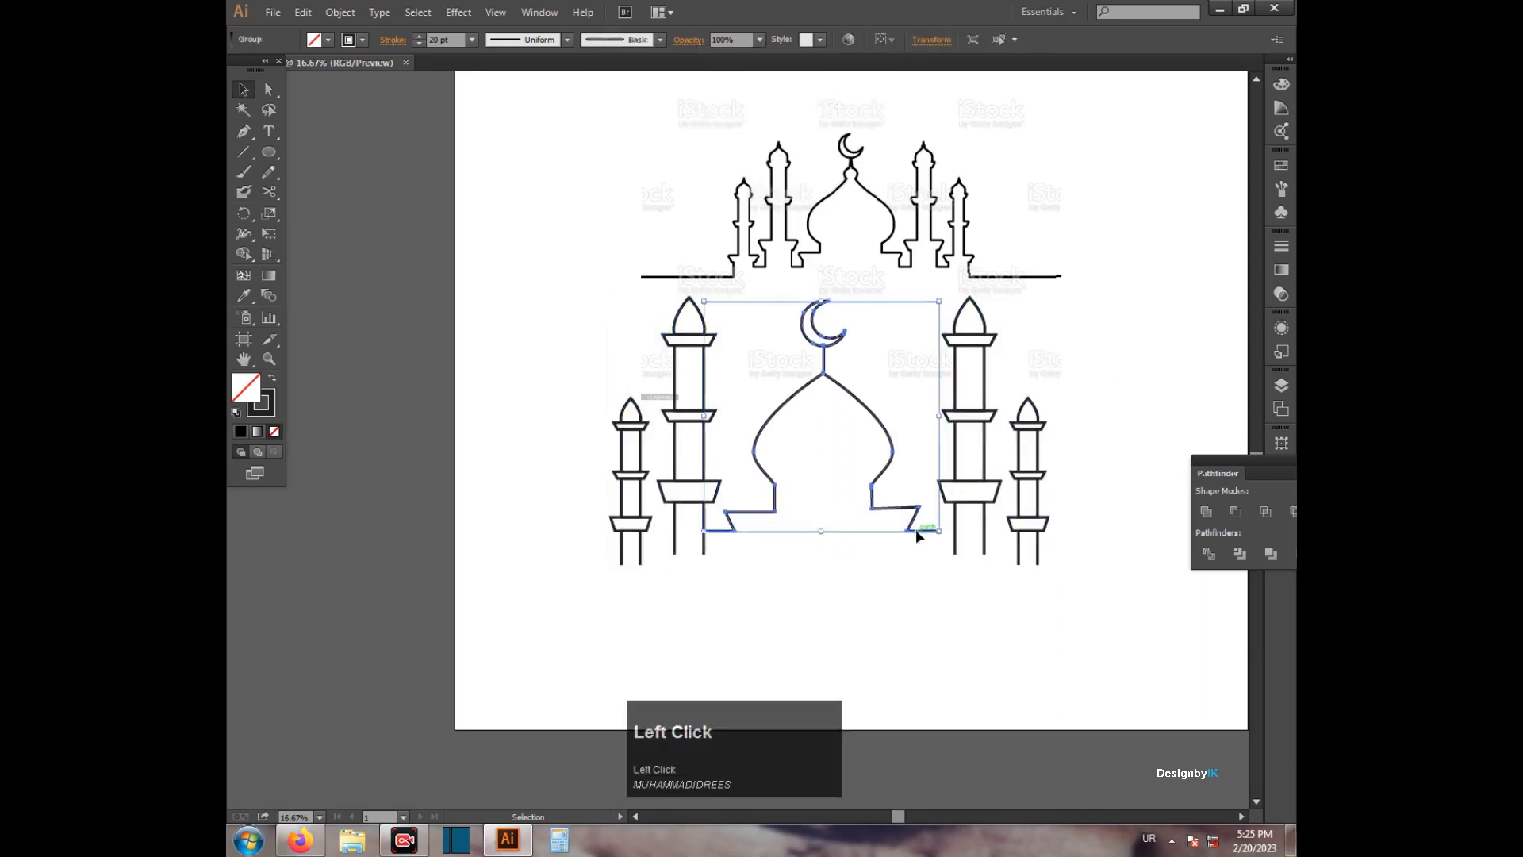
scroll(up, 3)
Step: Select the right minaret pair and move it in toward the dome's baseline
click(796, 585)
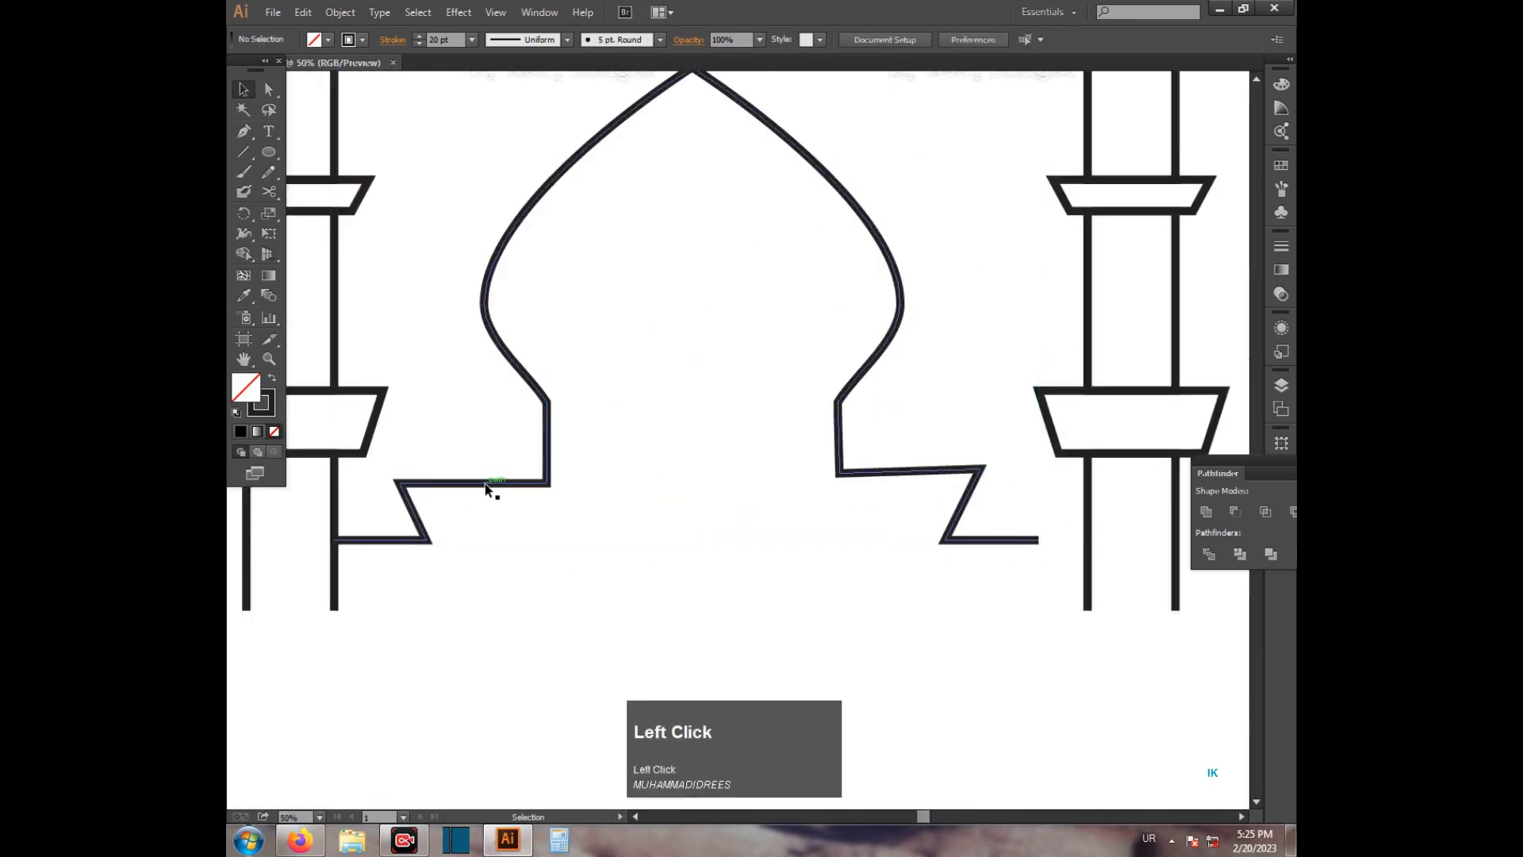
drag(274, 94, 1091, 585)
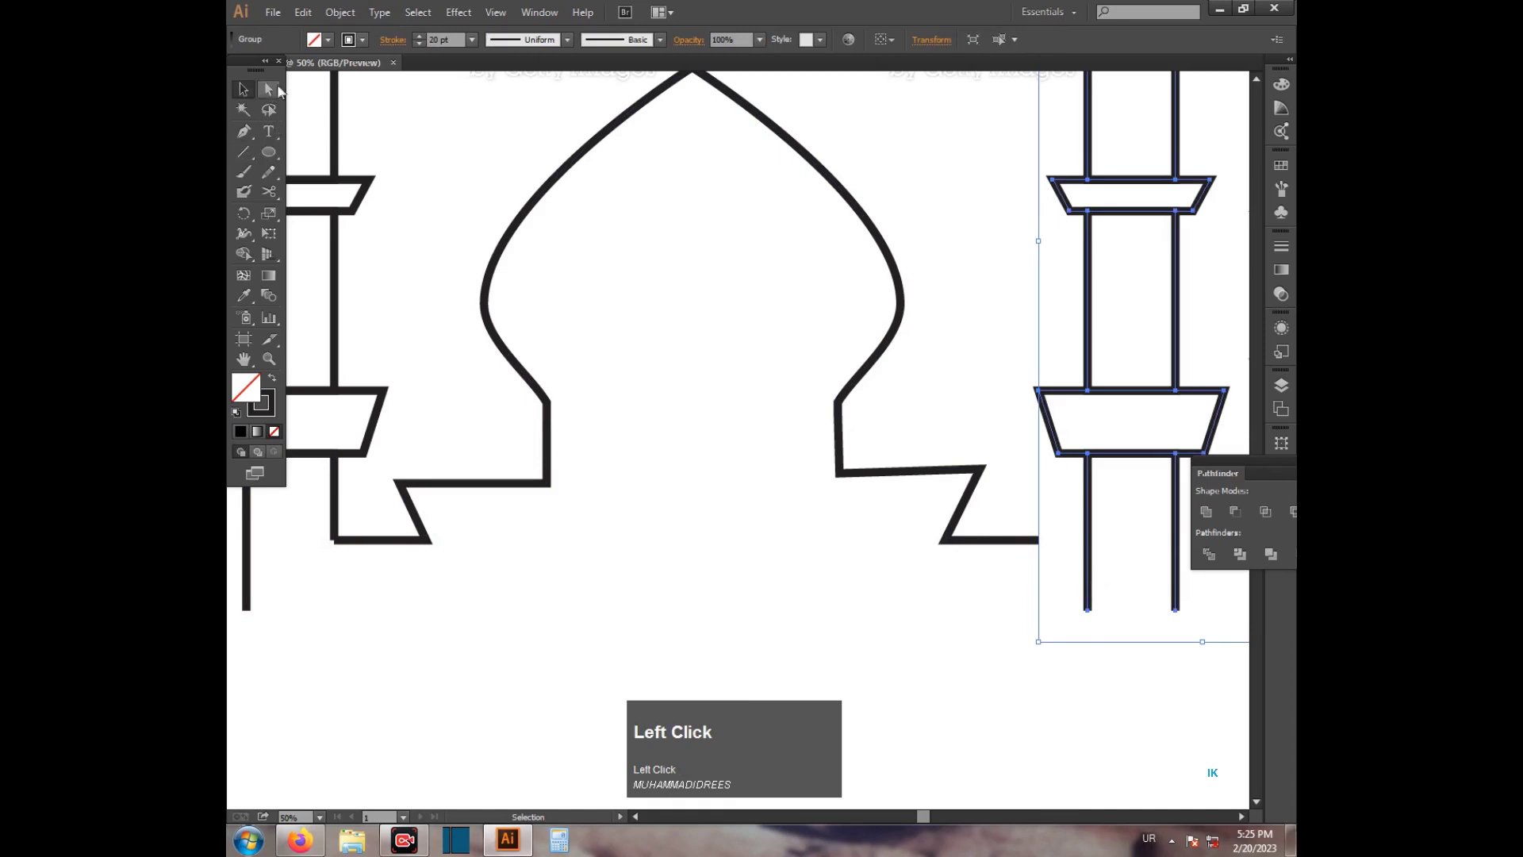
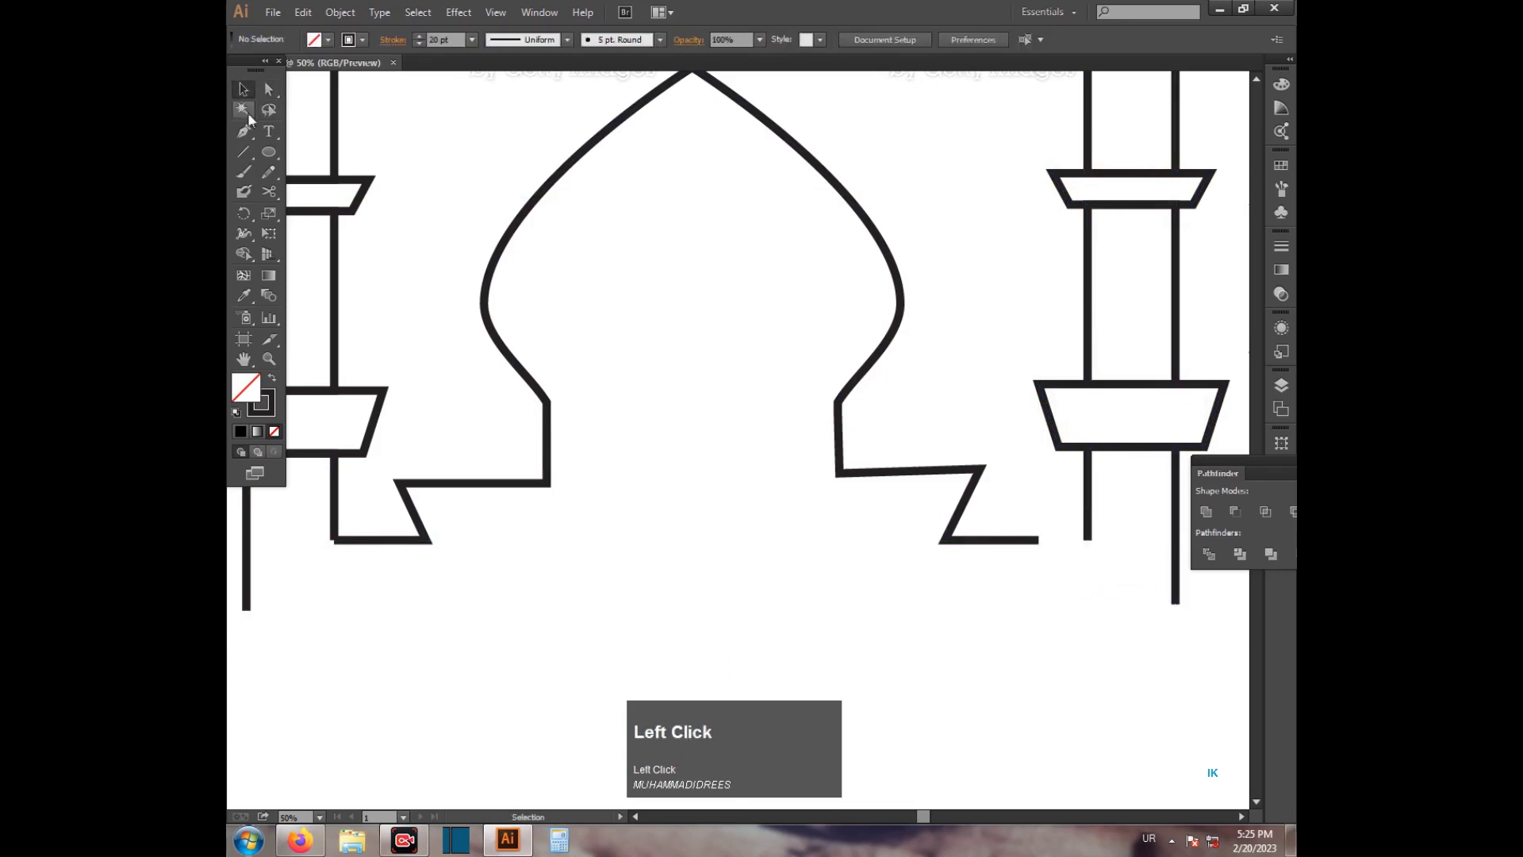
drag(1094, 538, 974, 606)
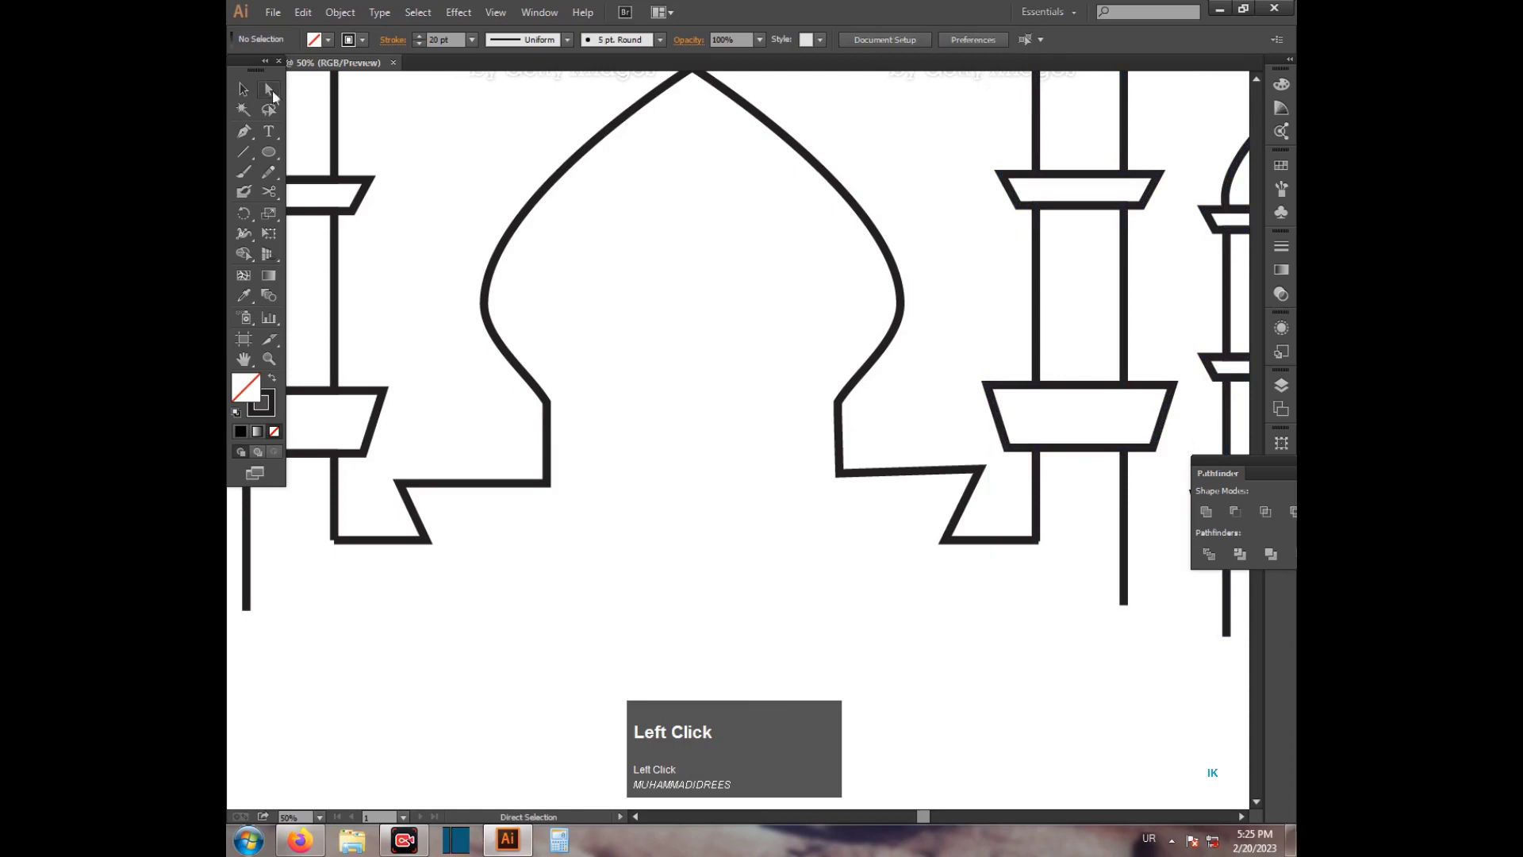
Step: Attempt to Join the dome's base end to the minaret leg, hitting the open-endpoints warning
right_click(352, 544)
click(387, 642)
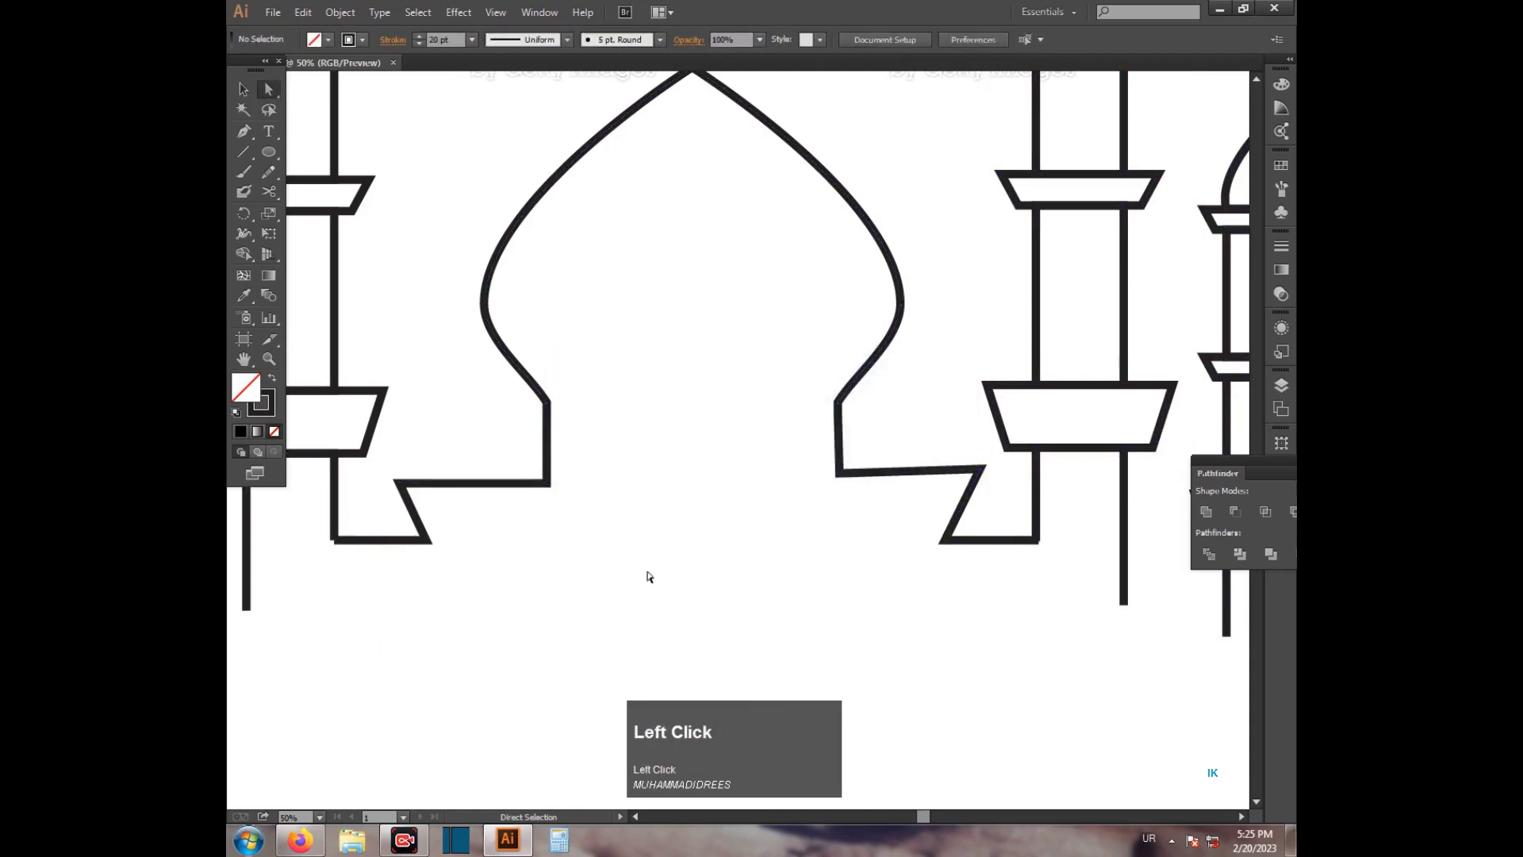
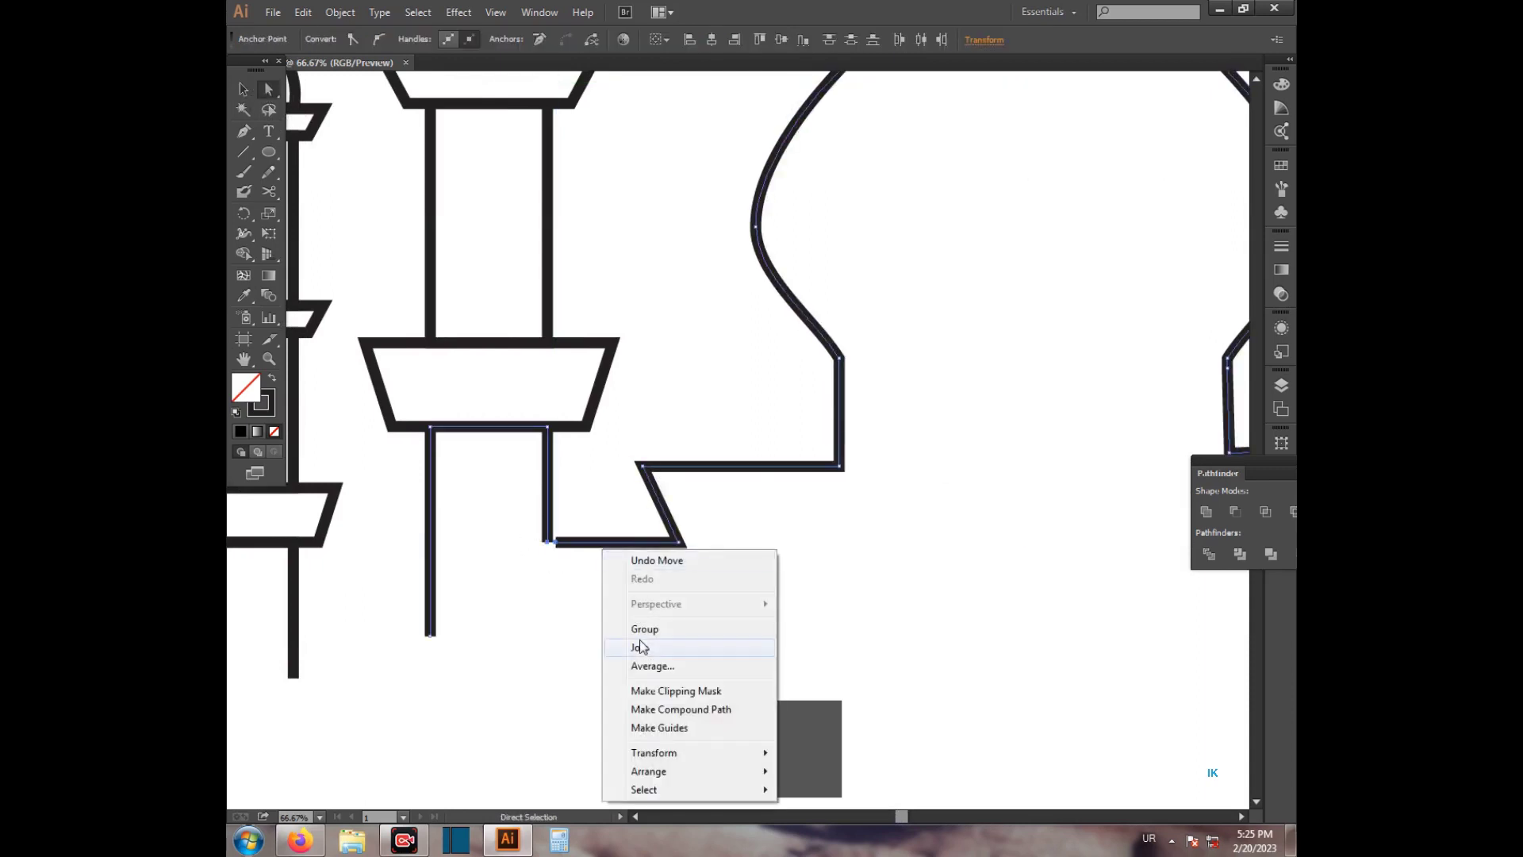
click(642, 644)
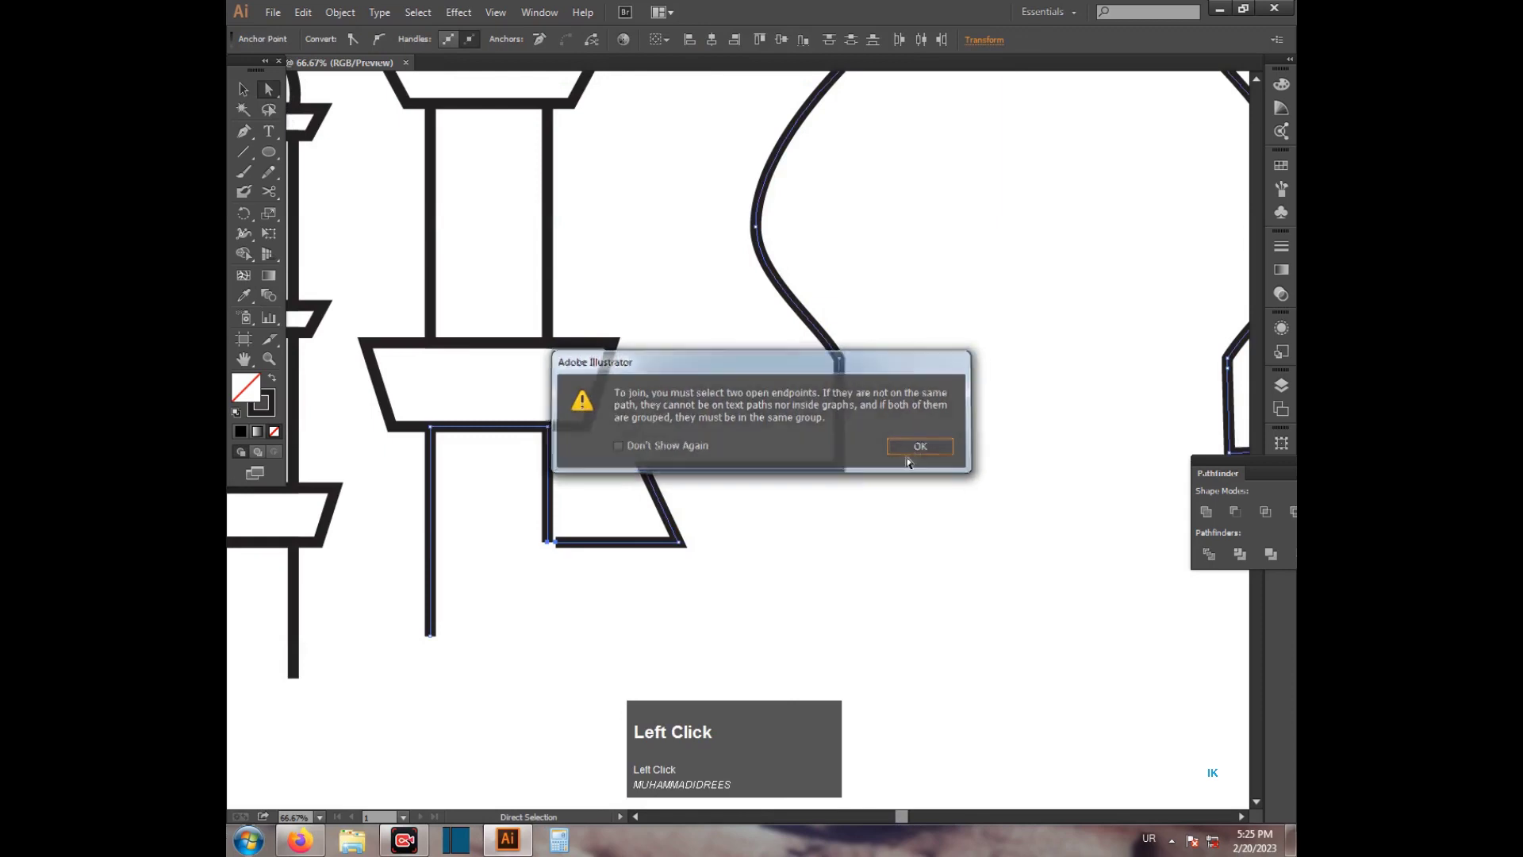
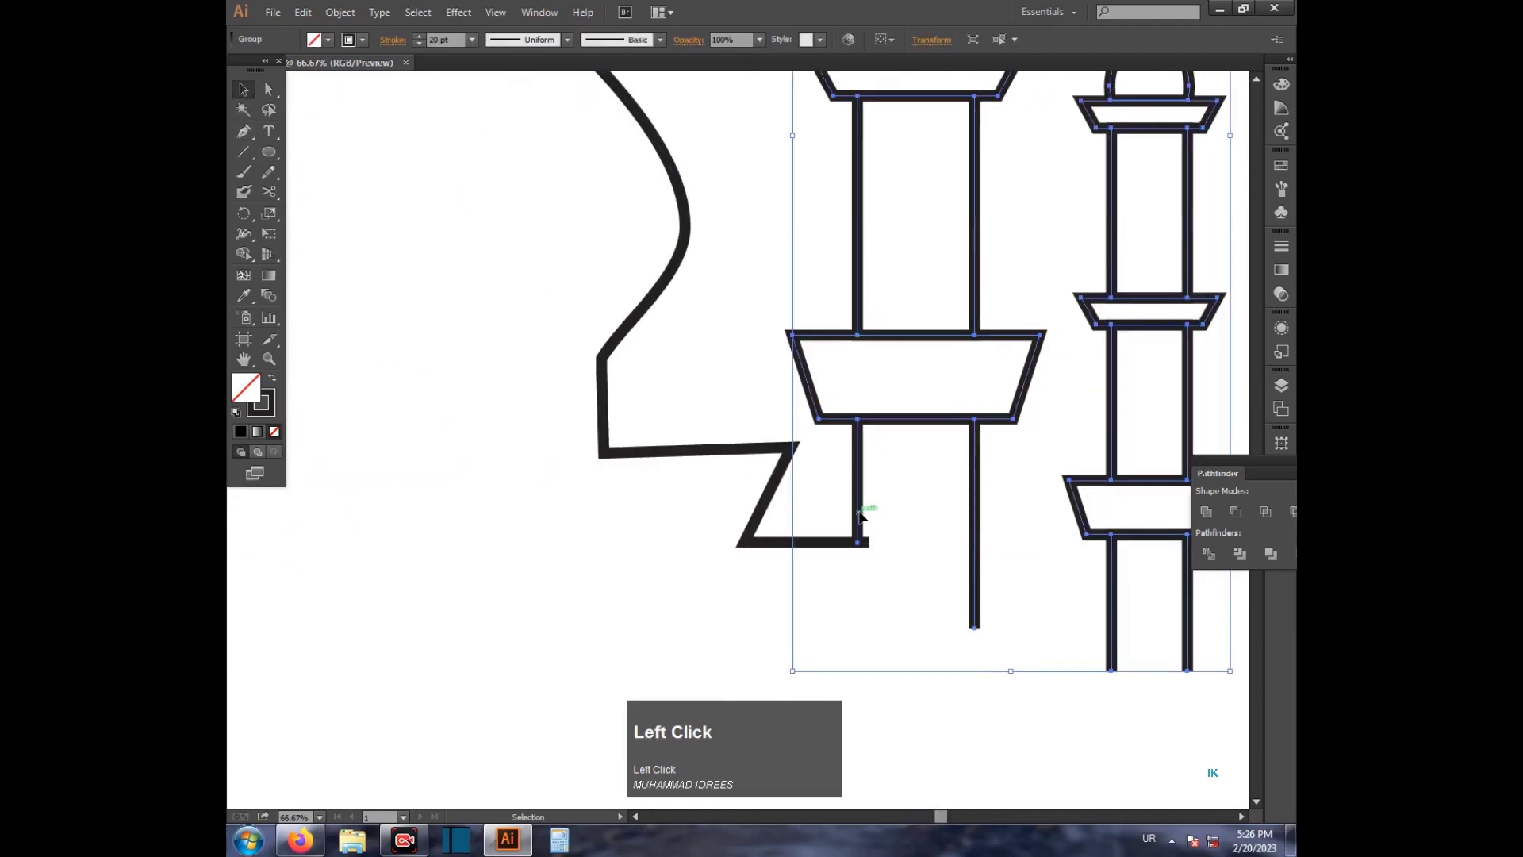
Step: Nudge the right minaret group with arrow keys so its shaft meets the baseline
key(Right)
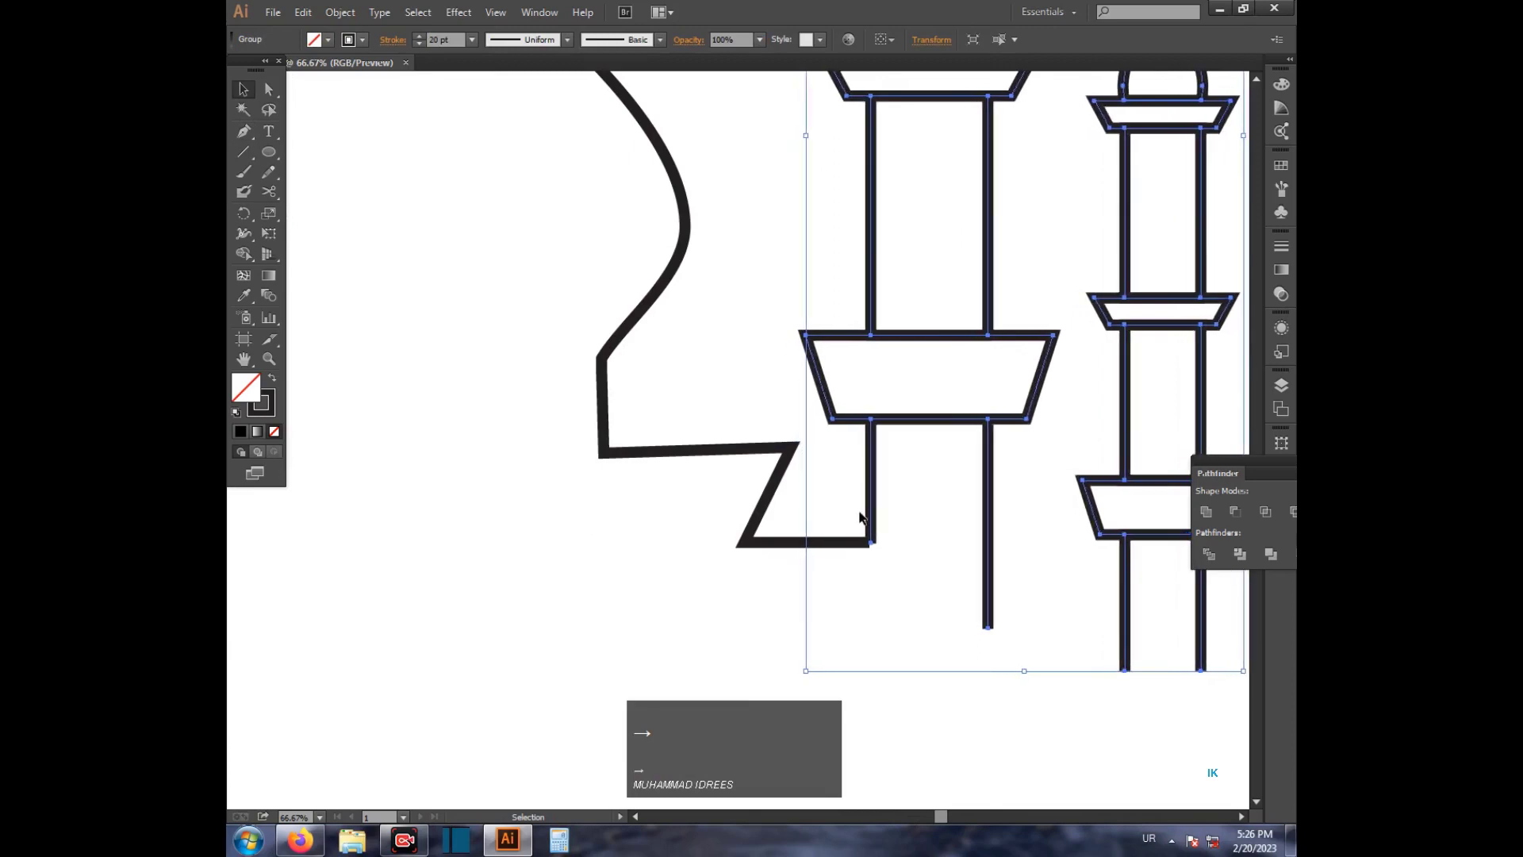
key(Left)
key(Right)
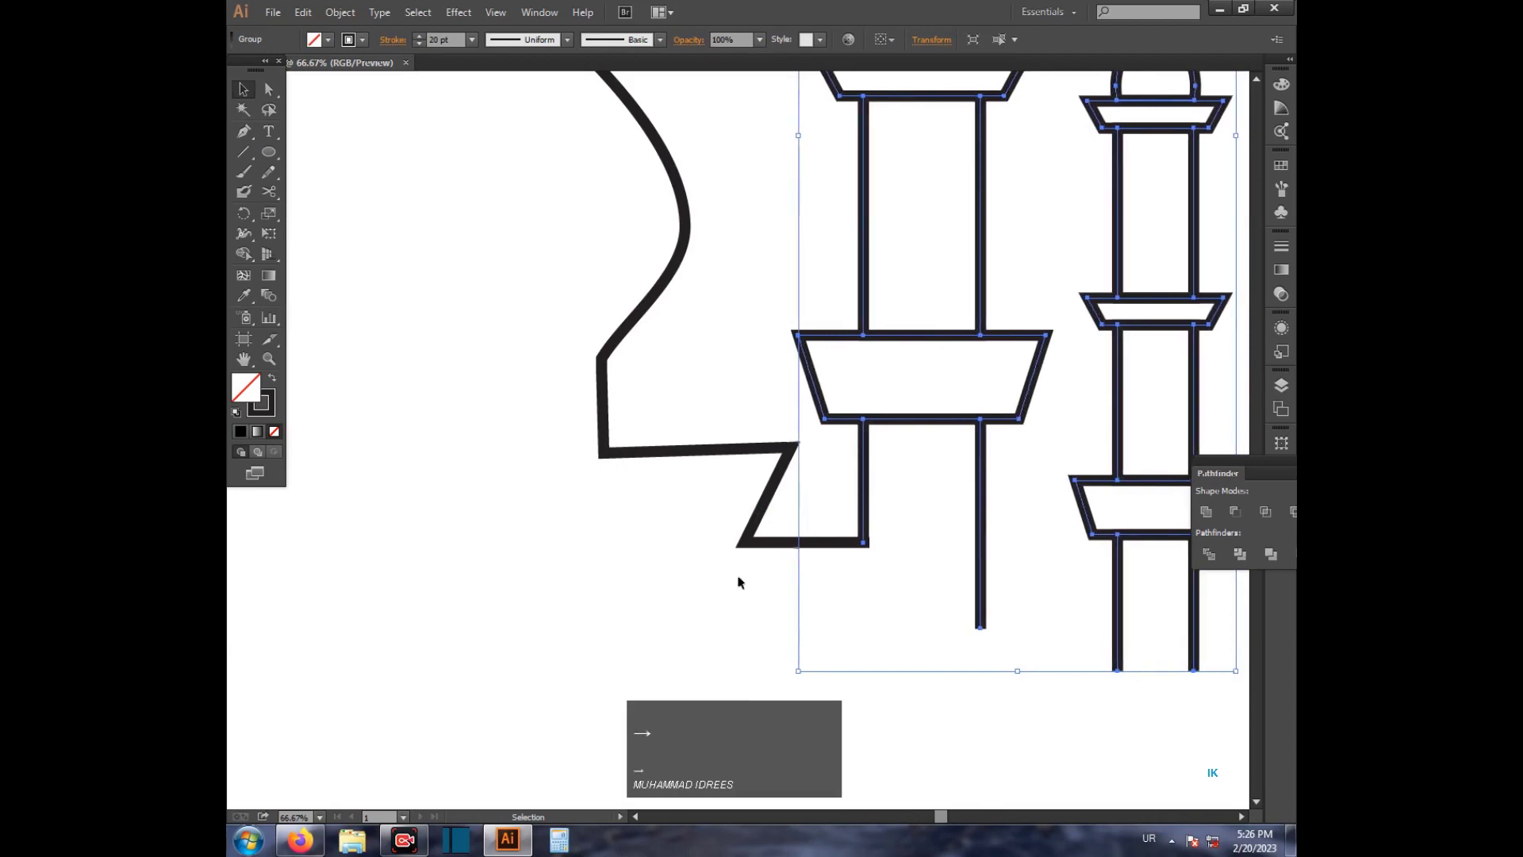
click(673, 573)
scroll(down, 3)
Step: Draw the ground line linking the tall minaret's leg to the small minaret and join the endpoints into one path
drag(243, 134, 993, 597)
drag(993, 598, 995, 602)
right_click(996, 602)
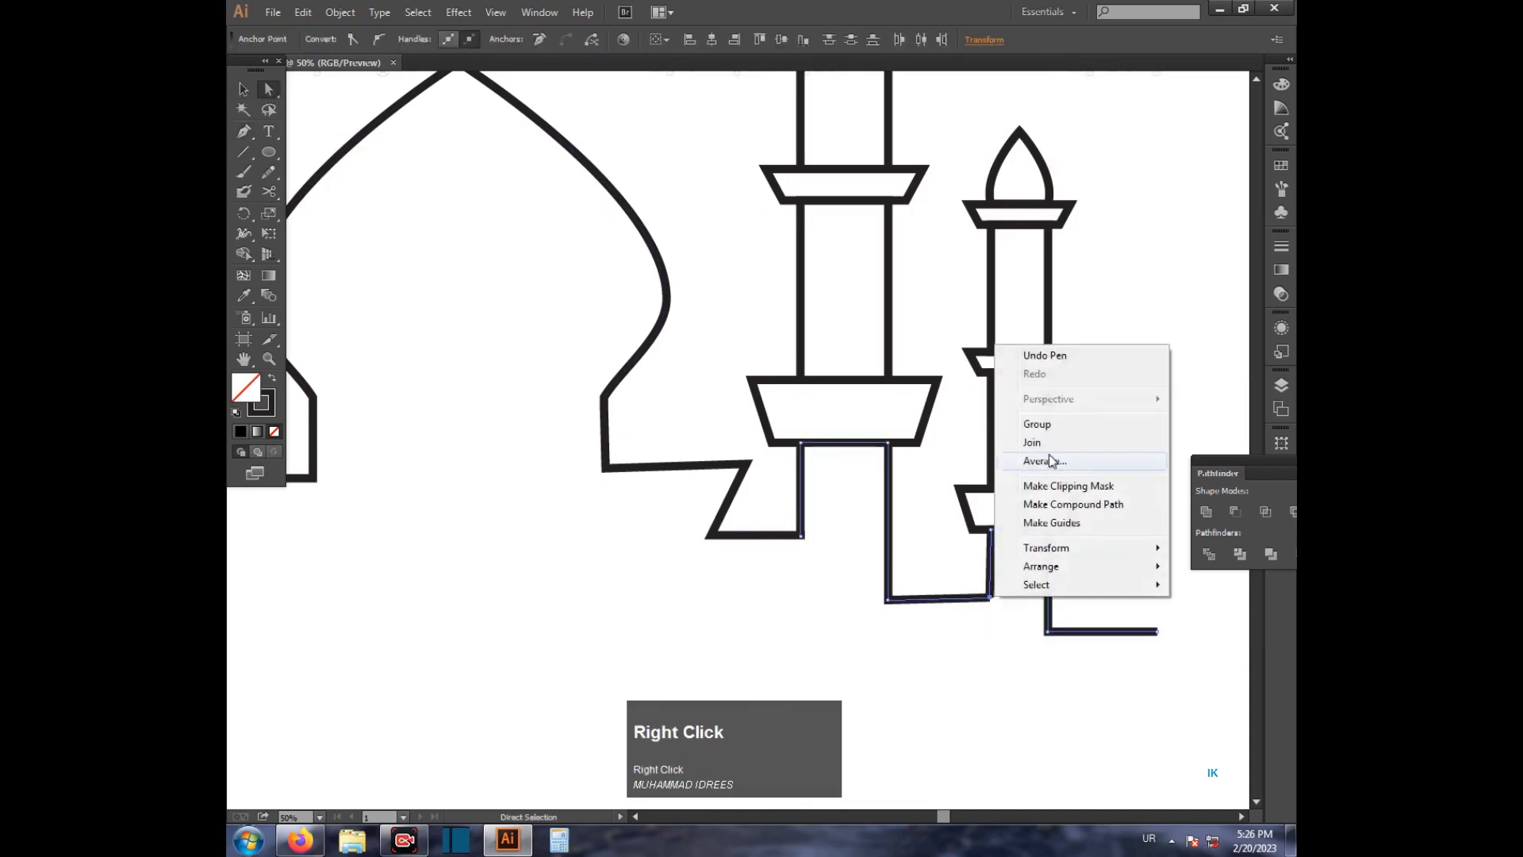
click(1046, 450)
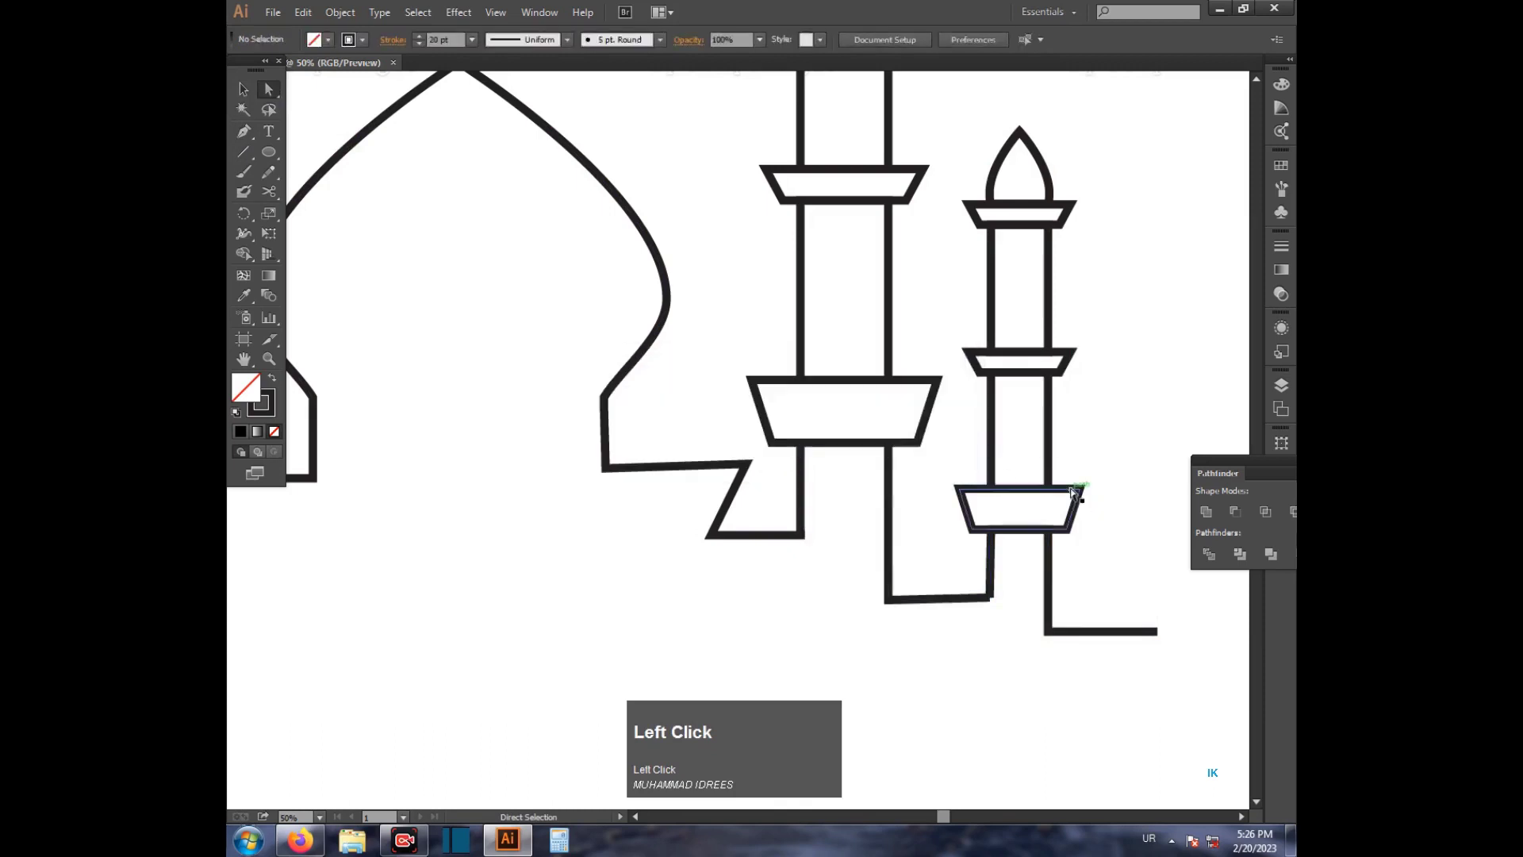
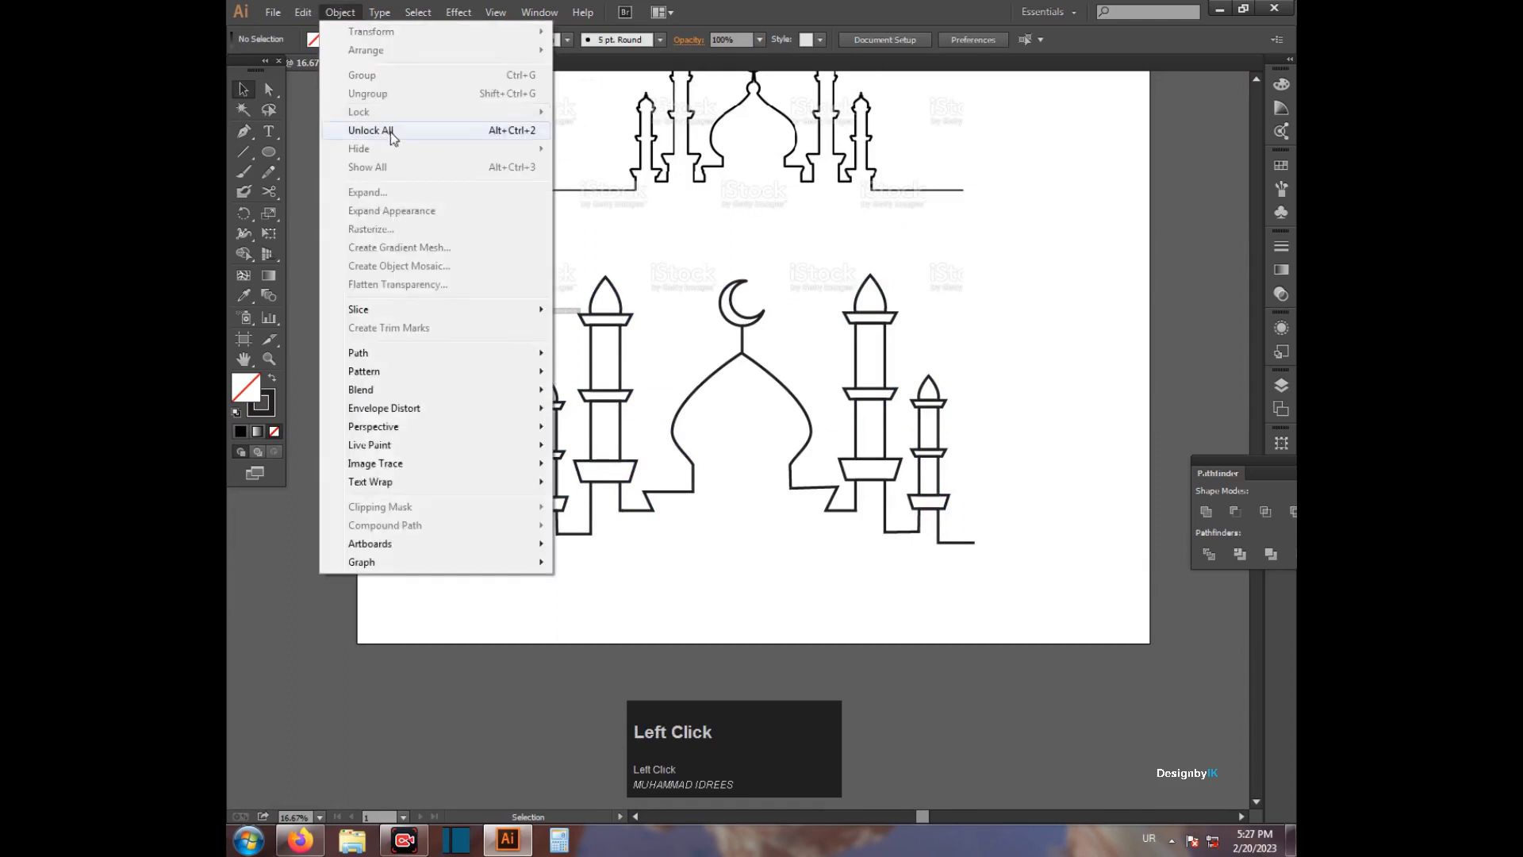
Step: Unlock the reference image via Object > Unlock All so it can be deleted
scroll(up, 3)
click(750, 281)
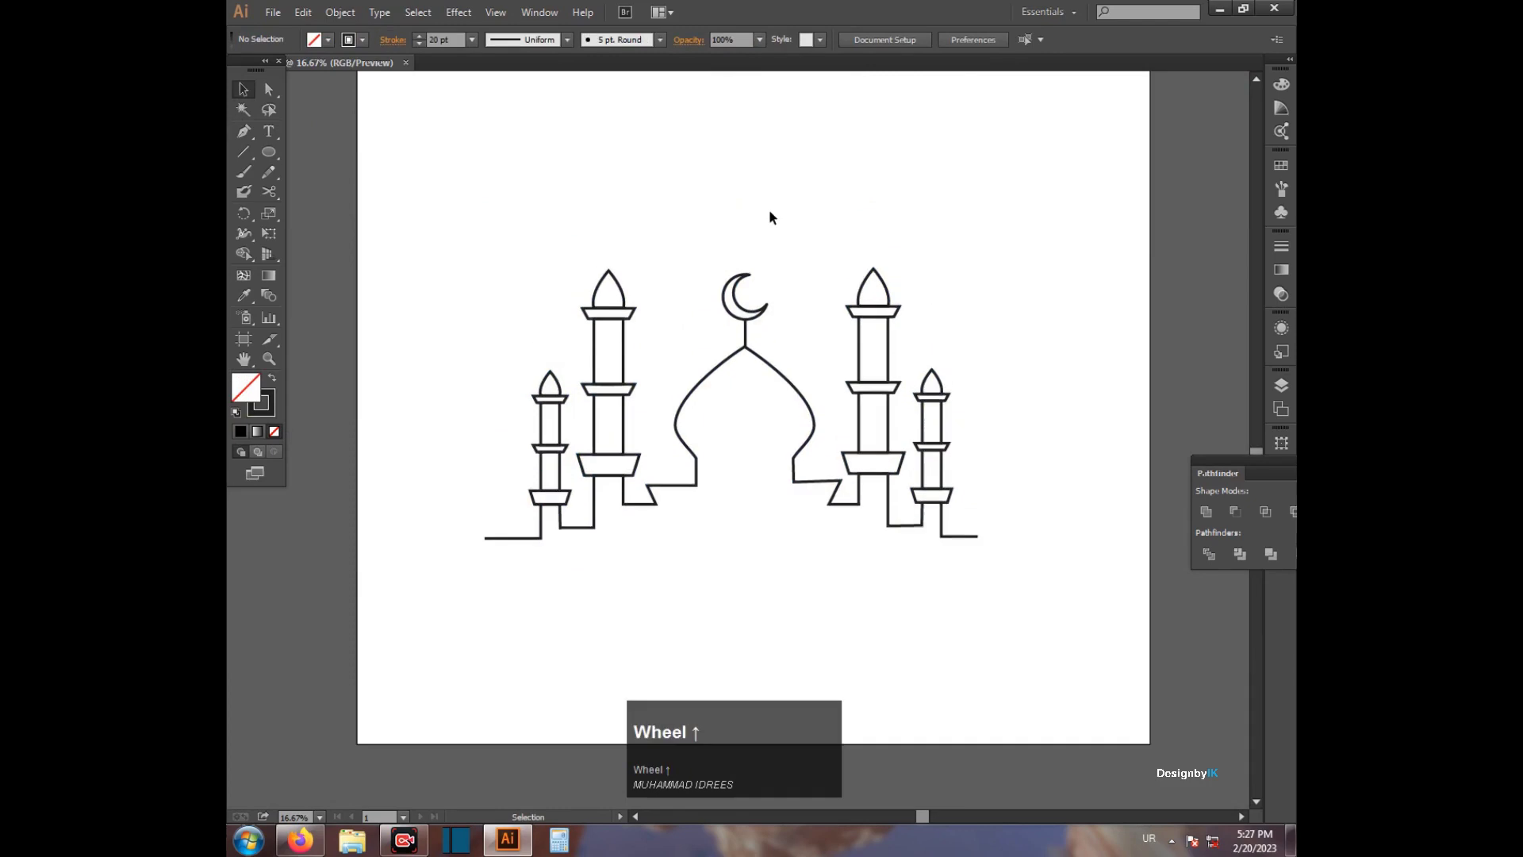